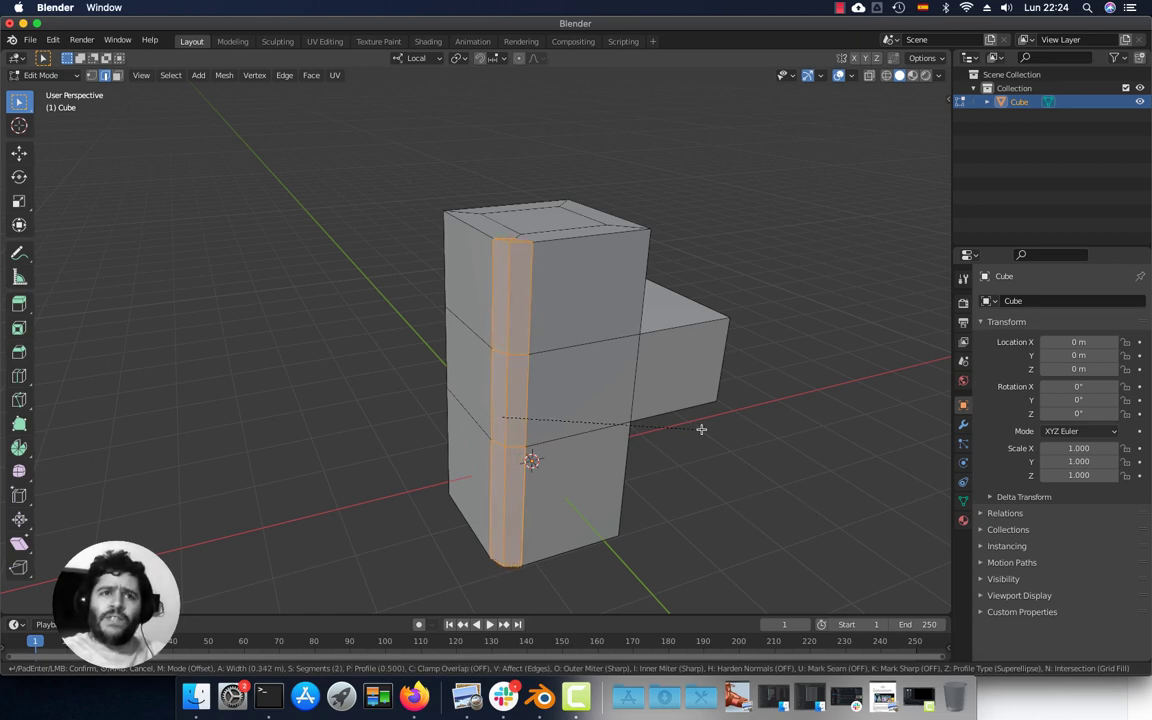
Step: Start a loop cut (Ctrl+R) across the T-shaped mesh
{"action": "key", "text": "ctrl+r"}
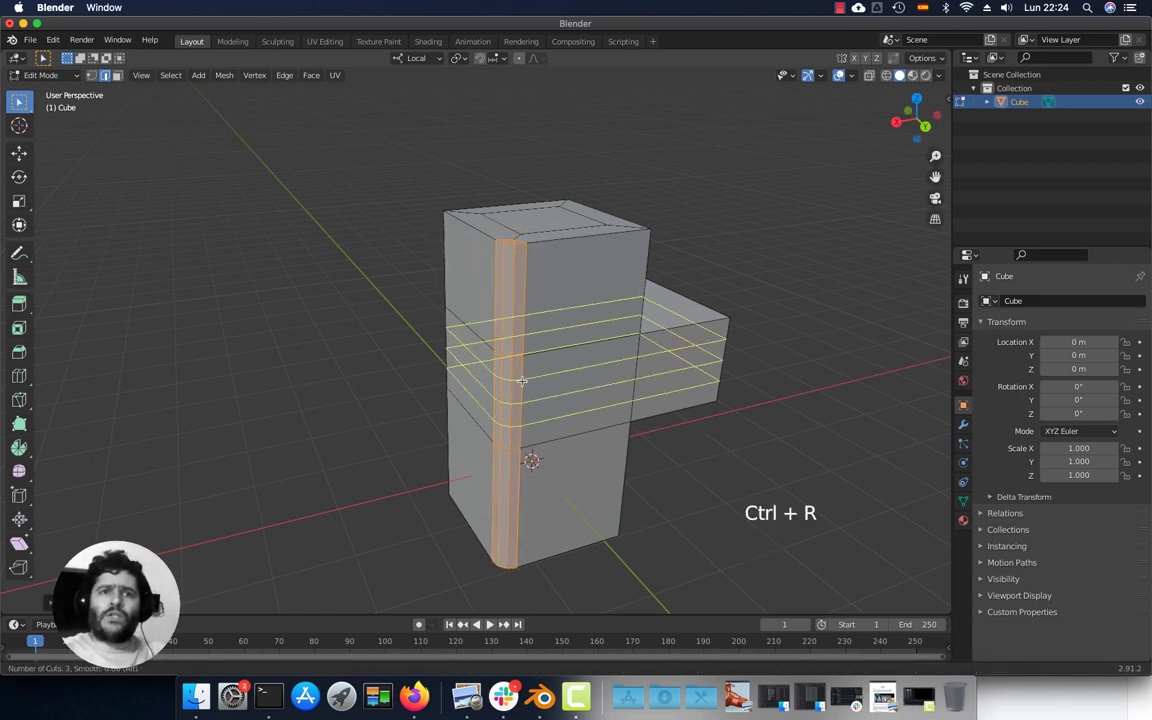
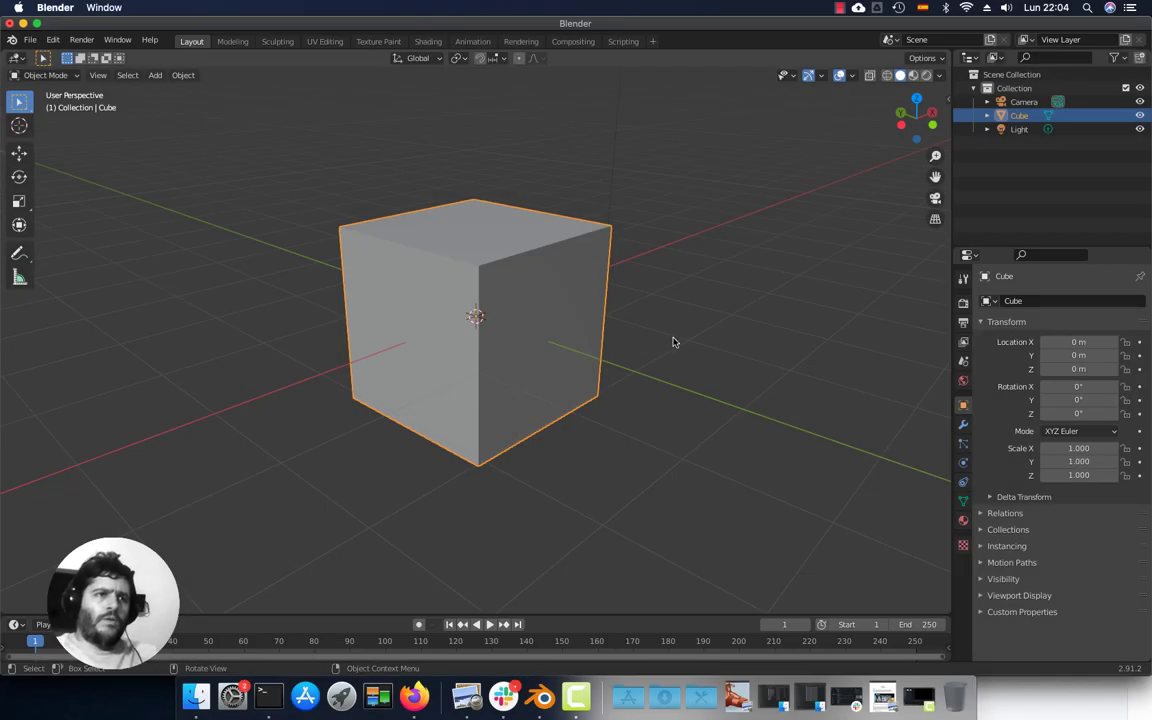
Step: Orbit and zoom around the cube, then switch to Front Orthographic view (Numpad 1)
{"action": "middle_click", "coordinate": [654, 317]}
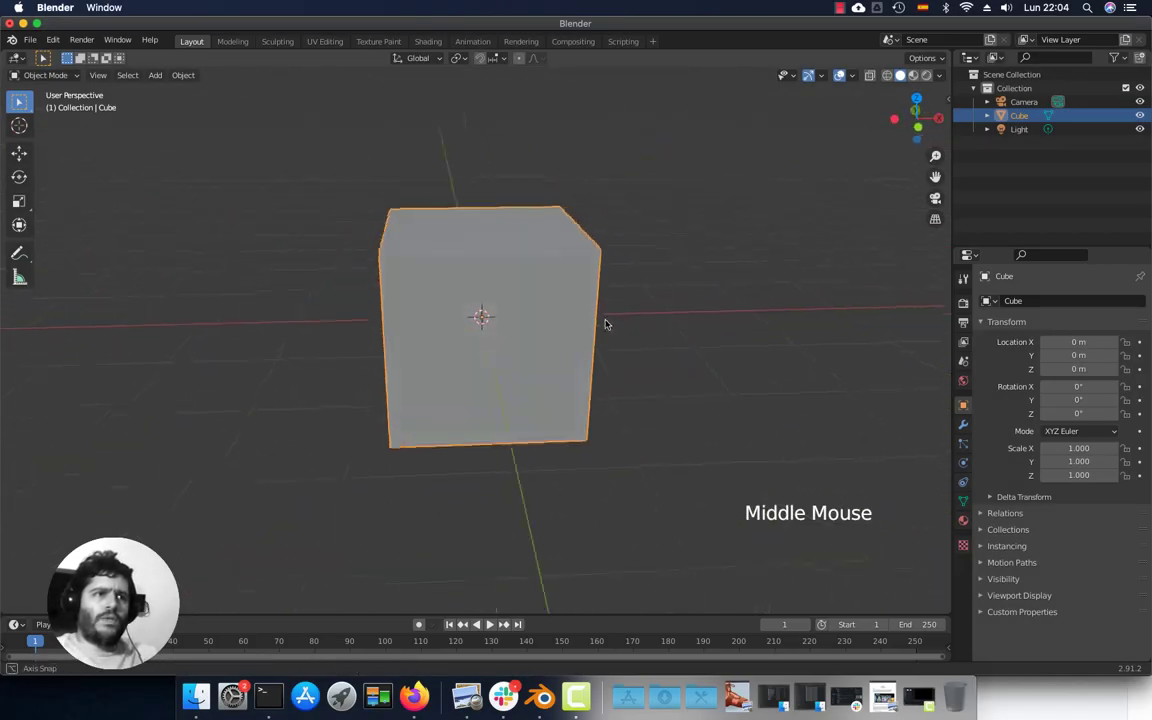
{"action": "middle_click", "coordinate": [541, 324]}
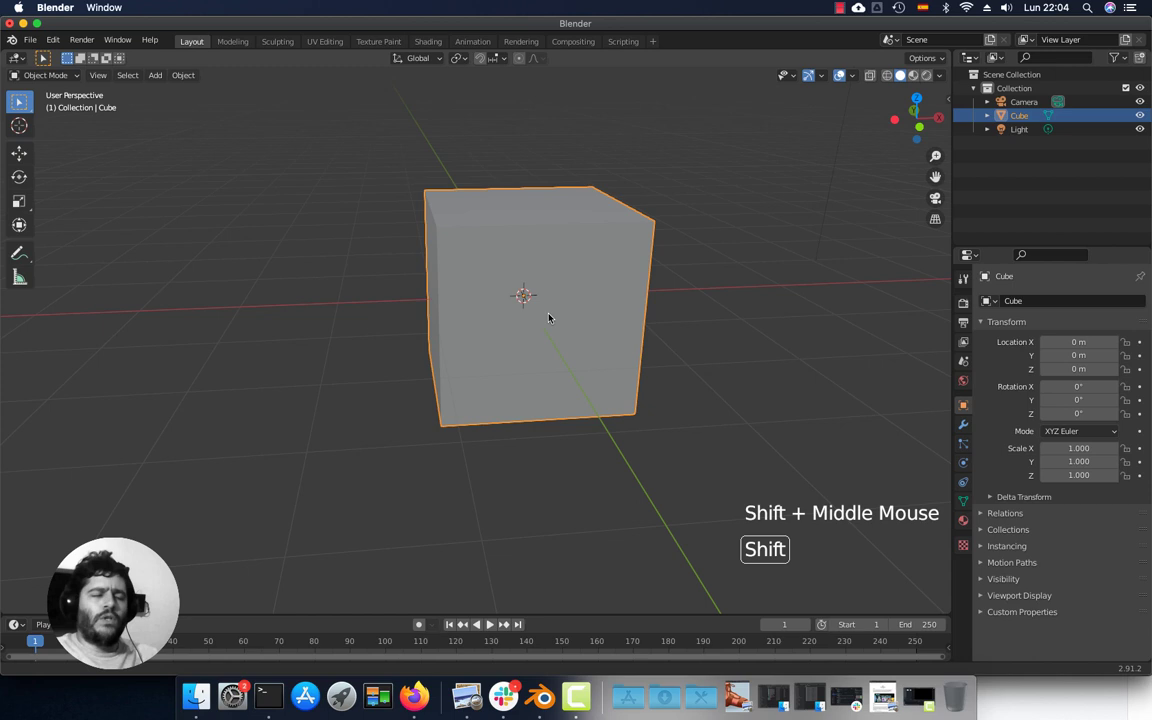
{"action": "scroll", "scroll_direction": "up", "scroll_amount": 3}
{"action": "scroll", "scroll_direction": "down", "scroll_amount": 3}
{"action": "scroll", "scroll_direction": "down", "scroll_amount": 3}
{"action": "scroll", "scroll_direction": "down", "scroll_amount": 3}
{"action": "scroll", "scroll_direction": "down", "scroll_amount": 3}
{"action": "key", "text": "KP_1"}
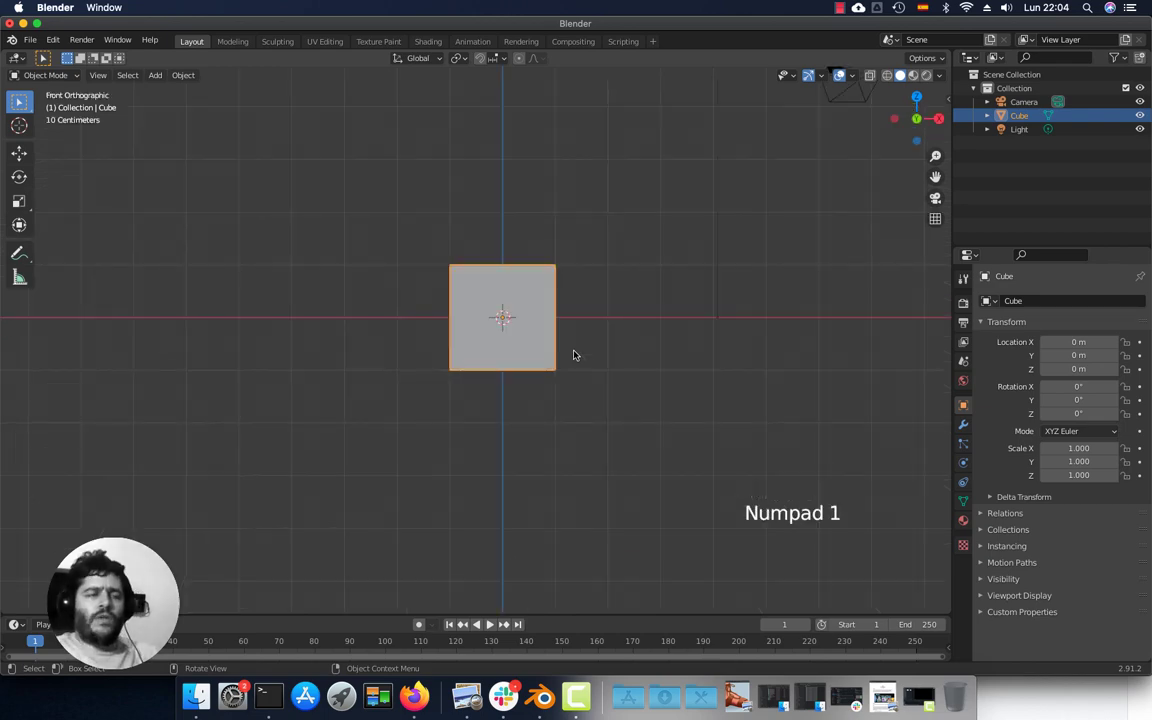
Step: Step the cube through right, top, back, left and bottom orthographic views
{"action": "key", "text": "KP_3"}
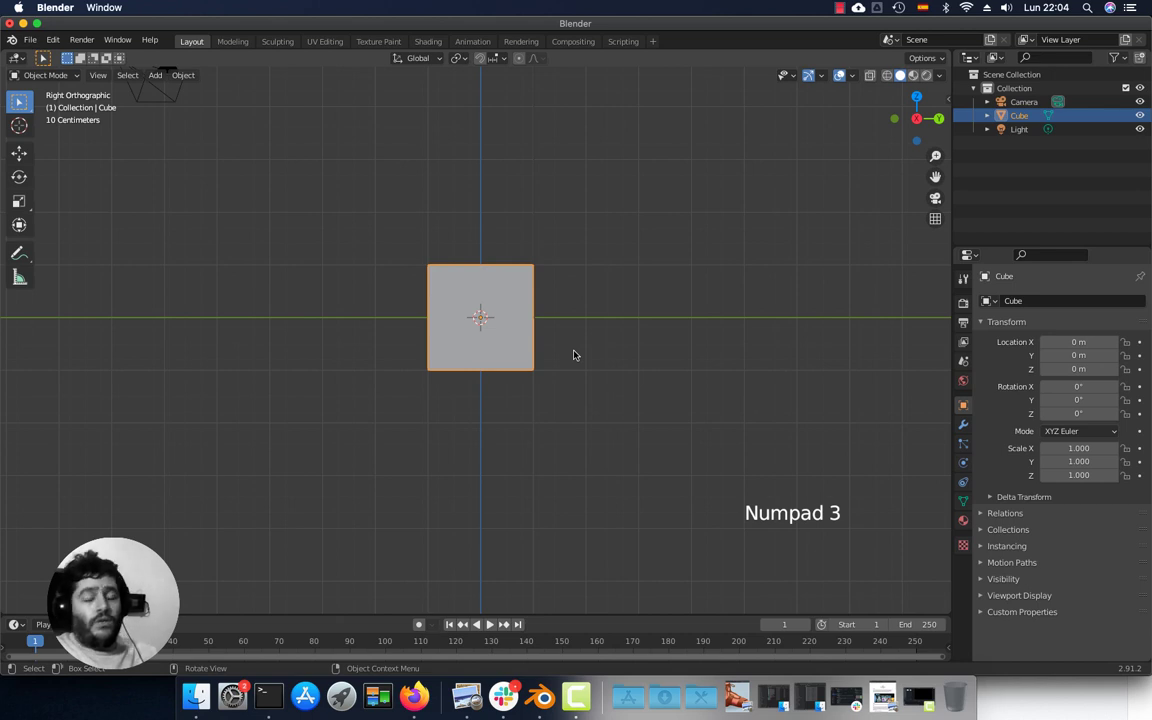
{"action": "key", "text": "KP_7"}
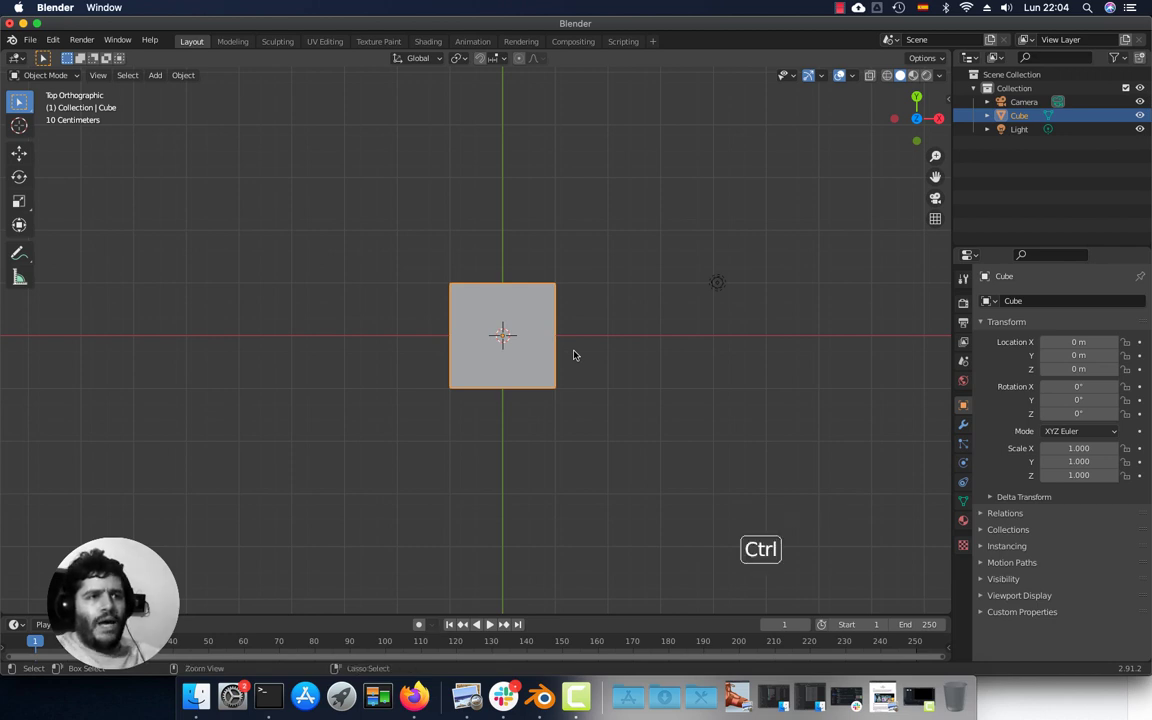
{"action": "key", "text": "ctrl+KP_1"}
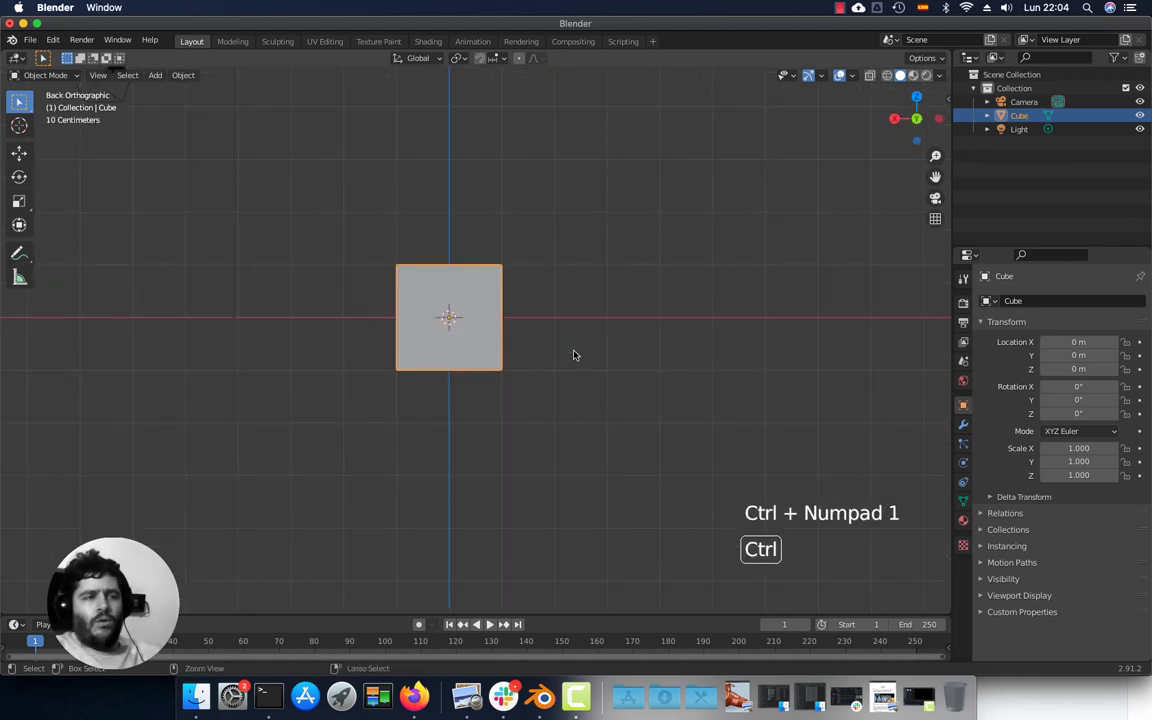
{"action": "key", "text": "ctrl+KP_3"}
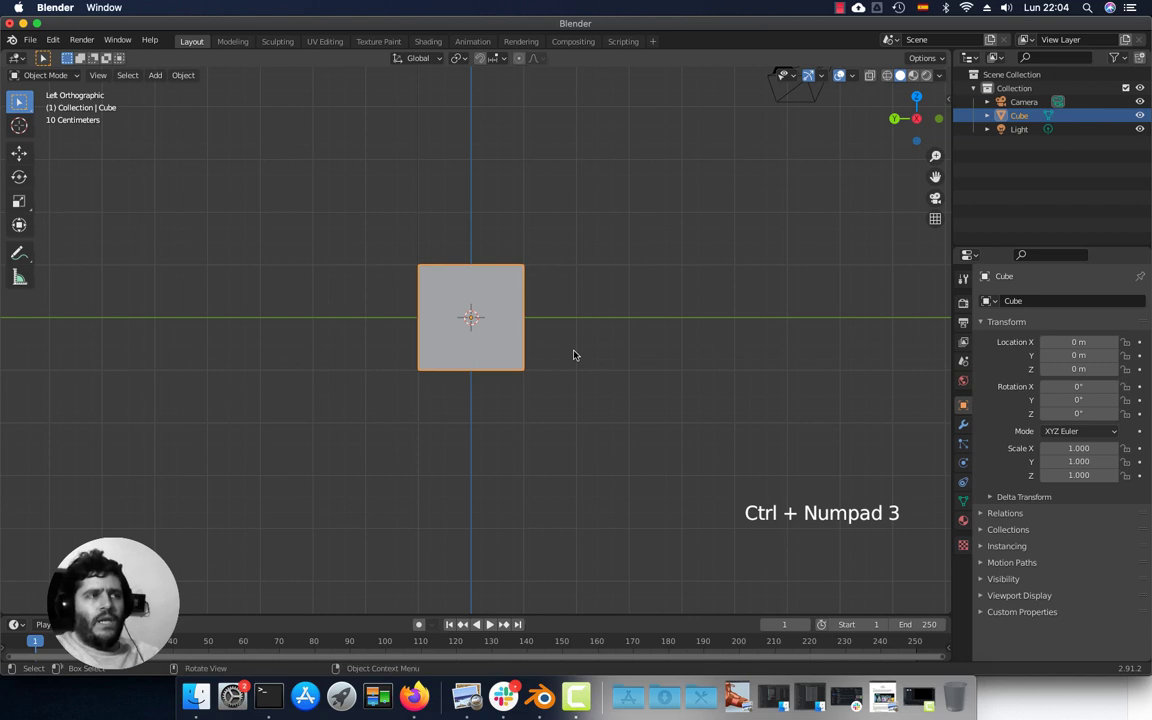
{"action": "key", "text": "ctrl+KP_7"}
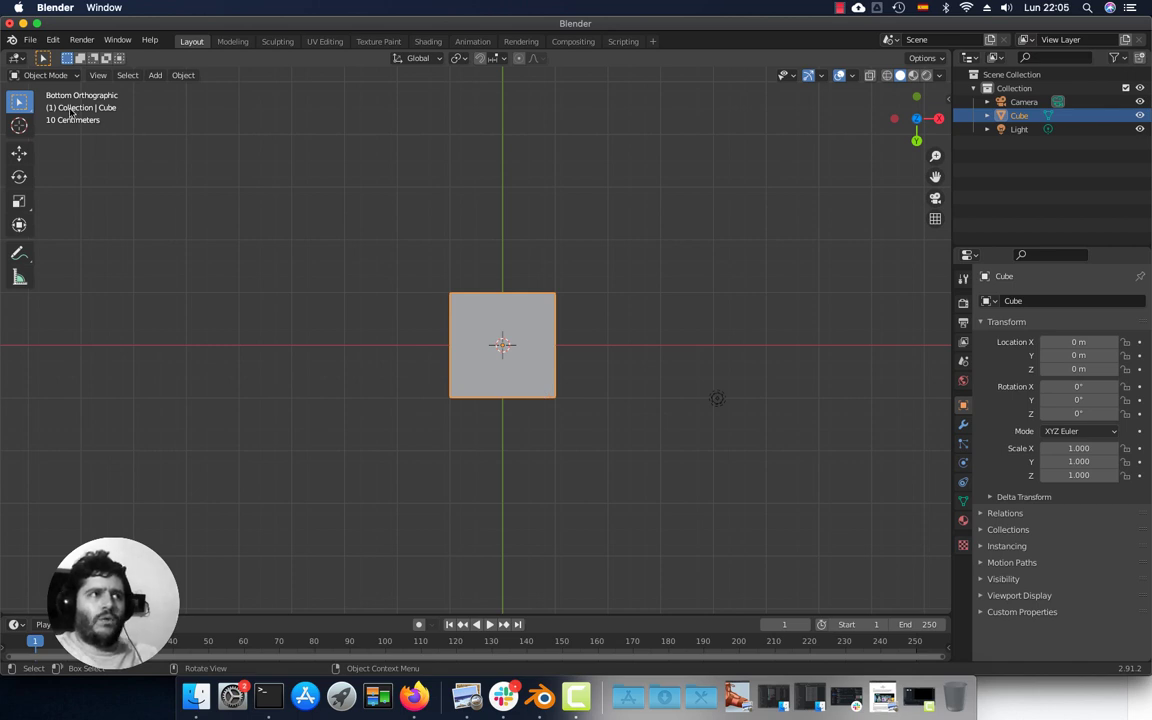
Step: Orbit and zoom freely around the cube to view it from an angle
{"action": "middle_click", "coordinate": [512, 422]}
{"action": "middle_click", "coordinate": [387, 379]}
{"action": "middle_click", "coordinate": [577, 382]}
{"action": "middle_click", "coordinate": [557, 411]}
{"action": "middle_click", "coordinate": [543, 443]}
{"action": "middle_click", "coordinate": [516, 398]}
{"action": "scroll", "scroll_direction": "up", "scroll_amount": 3}
{"action": "middle_click", "coordinate": [572, 374]}
{"action": "middle_click", "coordinate": [562, 385]}
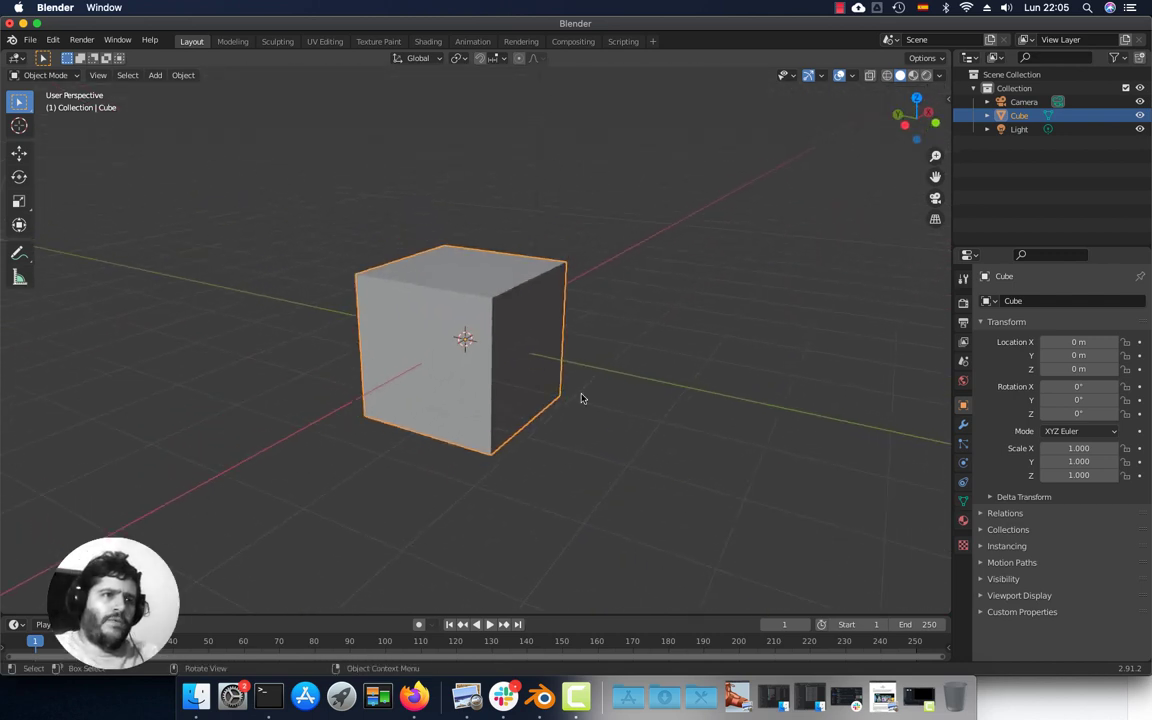
Step: Toggle orthographic projection on and back off (Numpad 5), ending in perspective
{"action": "key", "text": "KP_5"}
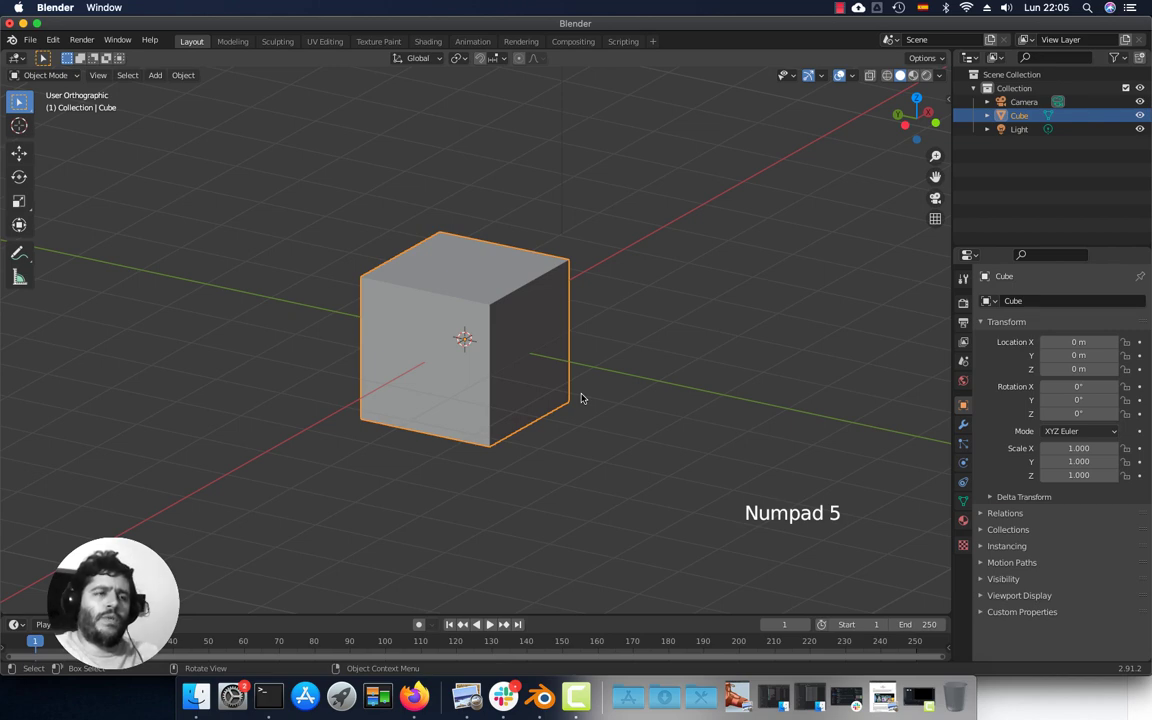
{"action": "key", "text": "KP_5"}
{"action": "middle_click", "coordinate": [722, 267]}
{"action": "middle_click", "coordinate": [720, 293]}
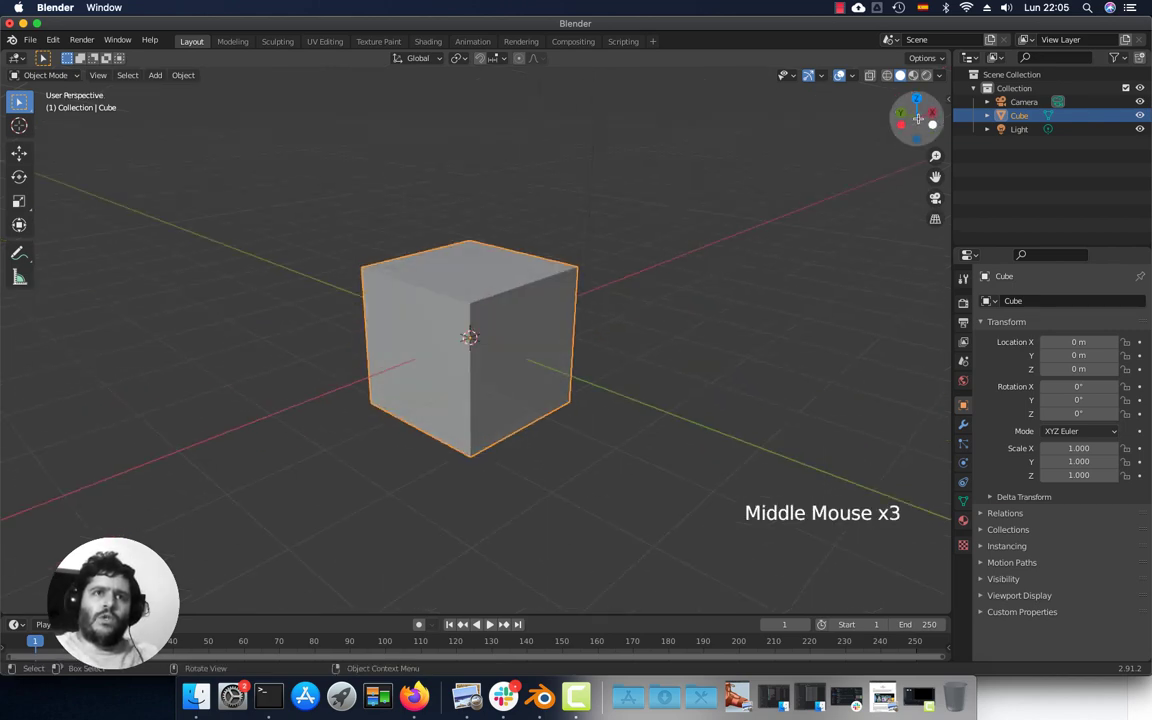
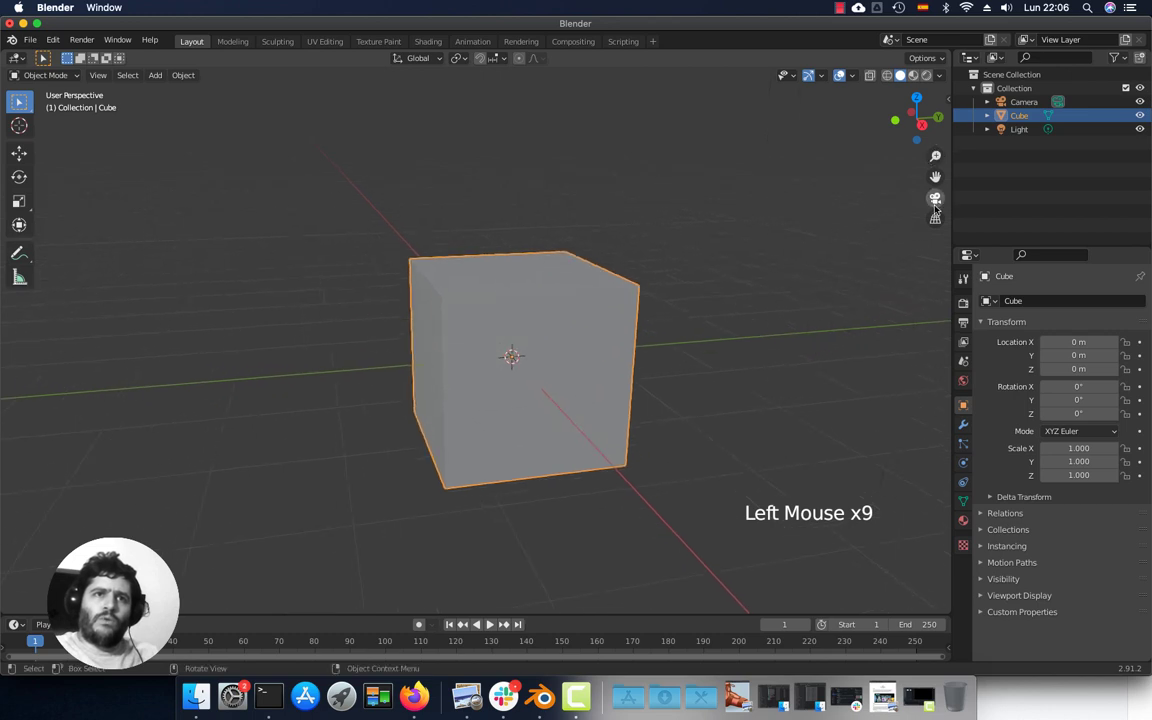
{"action": "left_click", "coordinate": [940, 221]}
{"action": "left_click", "coordinate": [940, 221]}
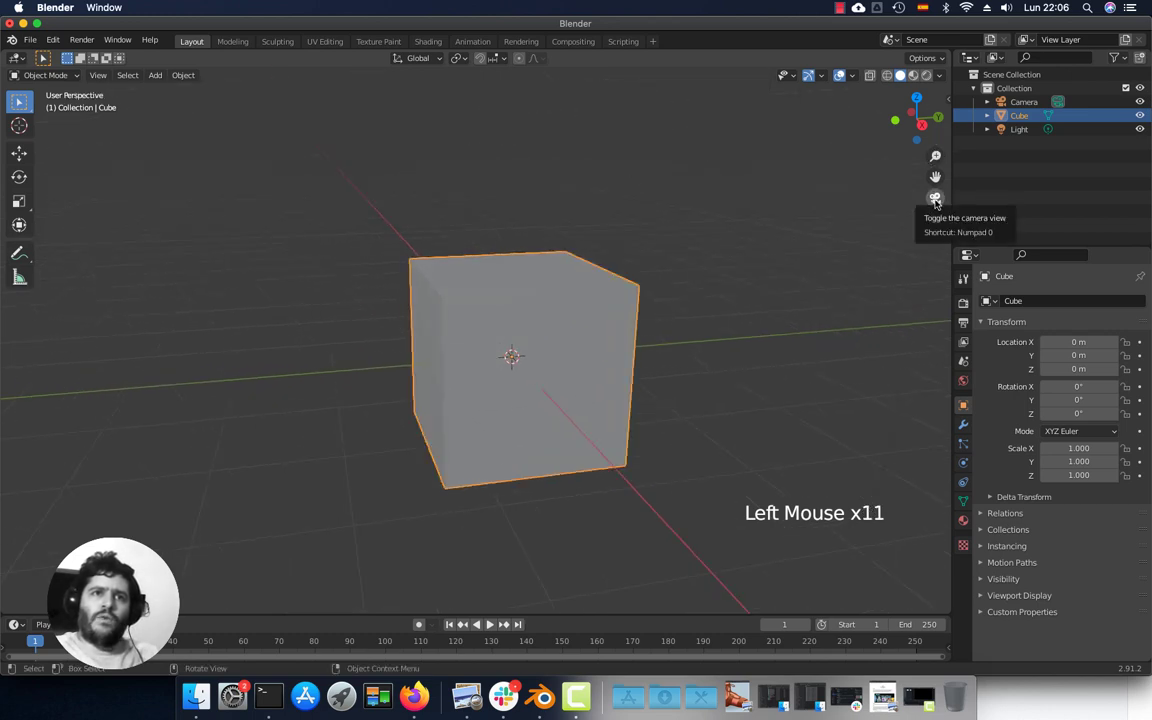
{"action": "left_click", "coordinate": [939, 198]}
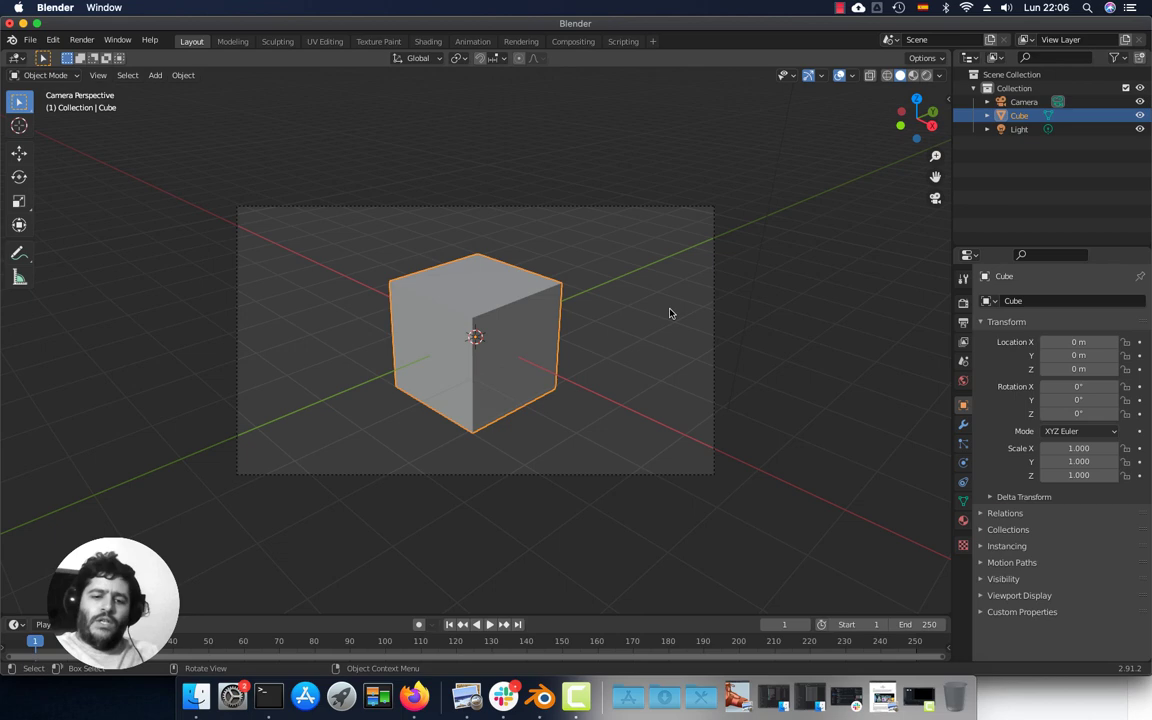
{"action": "key", "text": "KP_0"}
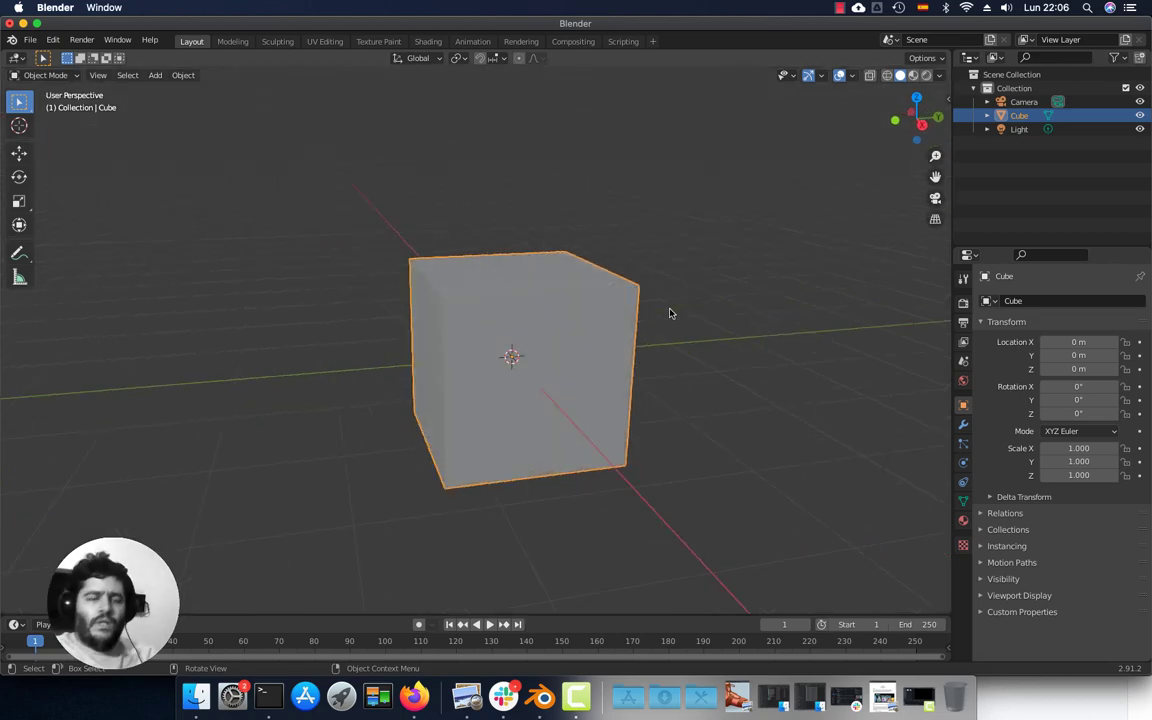
{"action": "key", "text": "KP_0"}
{"action": "key", "text": "KP_0"}
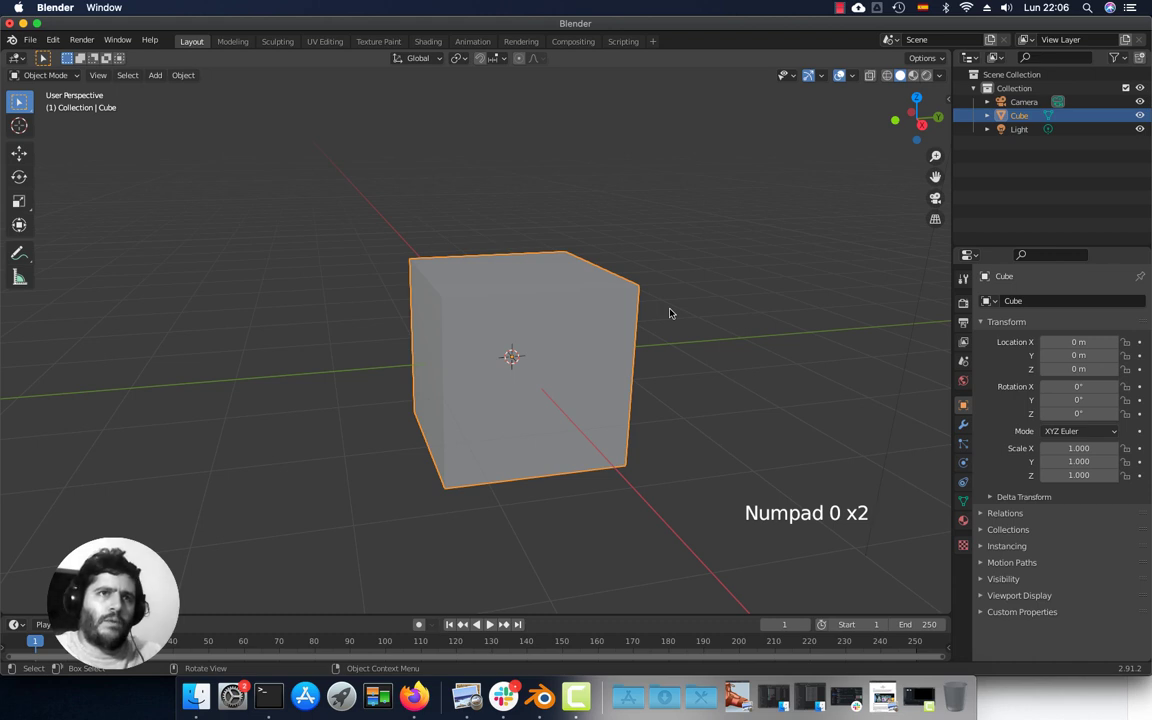
{"action": "key", "text": "KP_Decimal"}
{"action": "scroll", "scroll_direction": "down", "scroll_amount": 3}
{"action": "key", "text": "KP_Decimal"}
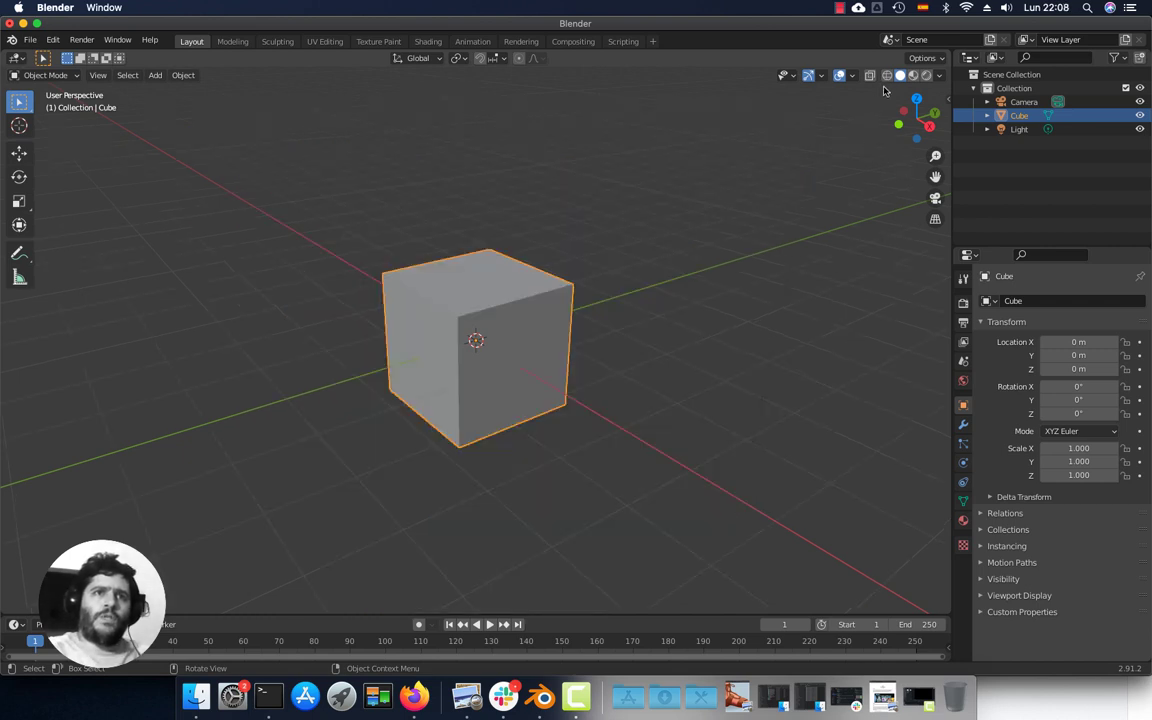
Step: Cycle the viewport through wireframe, material and solid shading, ending with the shading options popover
{"action": "left_click", "coordinate": [889, 76]}
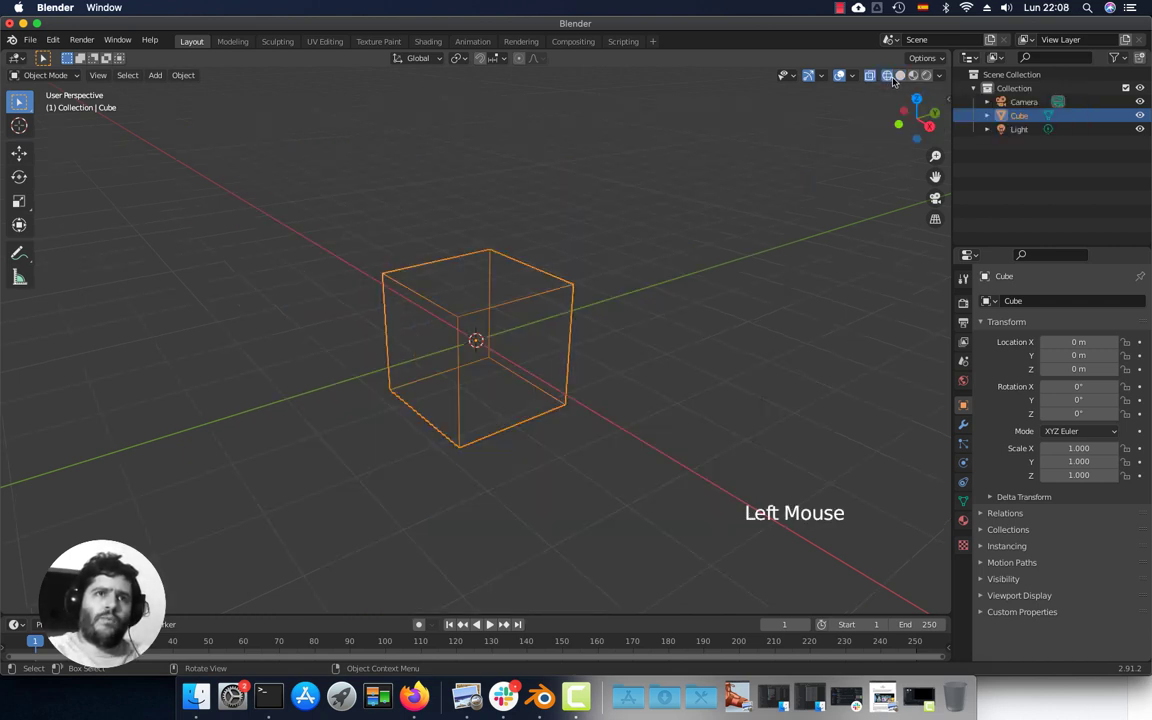
{"action": "left_click", "coordinate": [901, 76]}
{"action": "left_click", "coordinate": [913, 76]}
{"action": "left_click", "coordinate": [928, 76]}
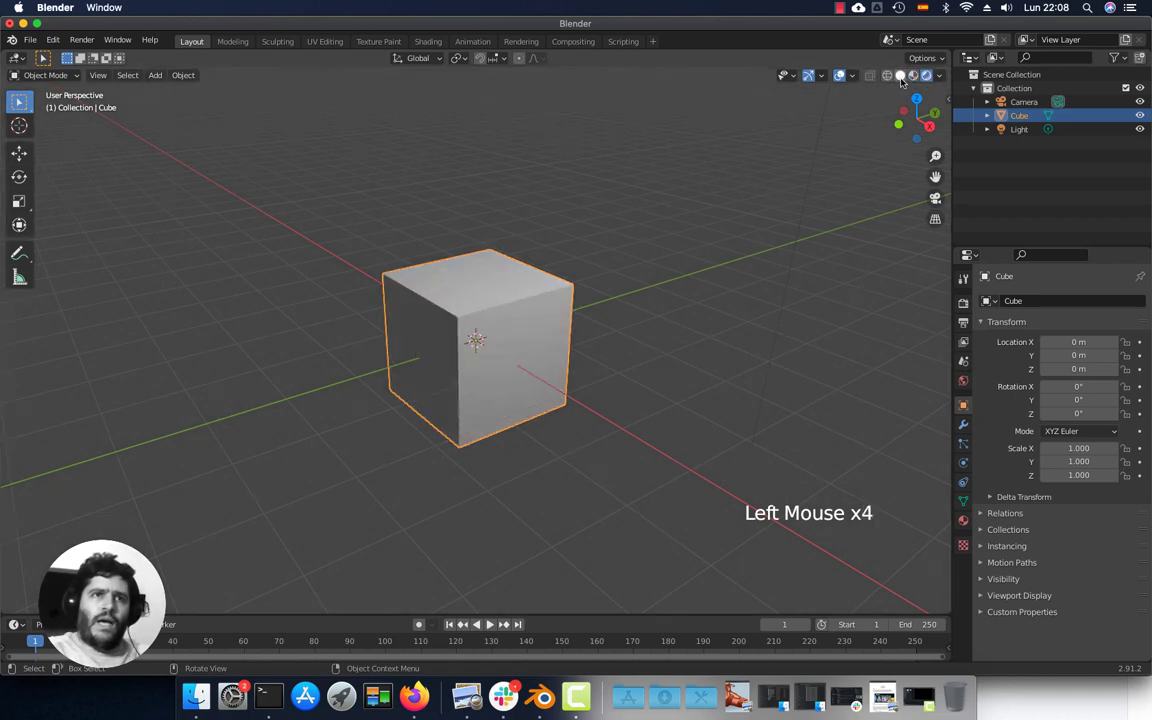
{"action": "left_click", "coordinate": [902, 75]}
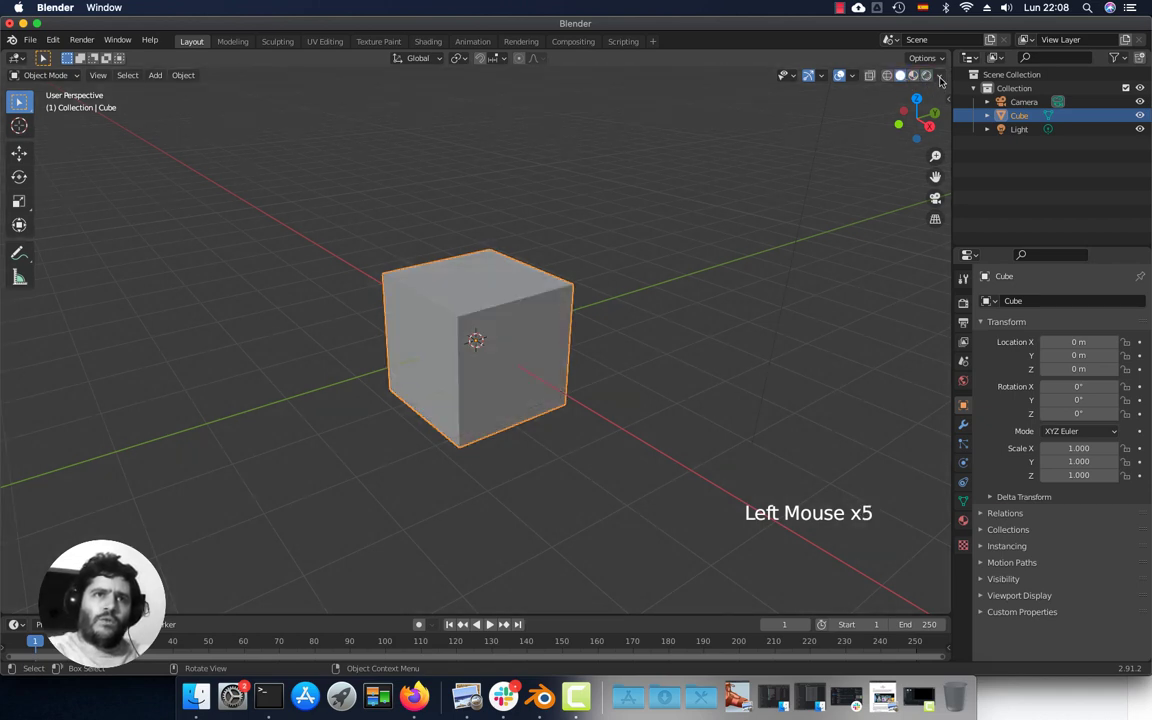
{"action": "left_click", "coordinate": [943, 77]}
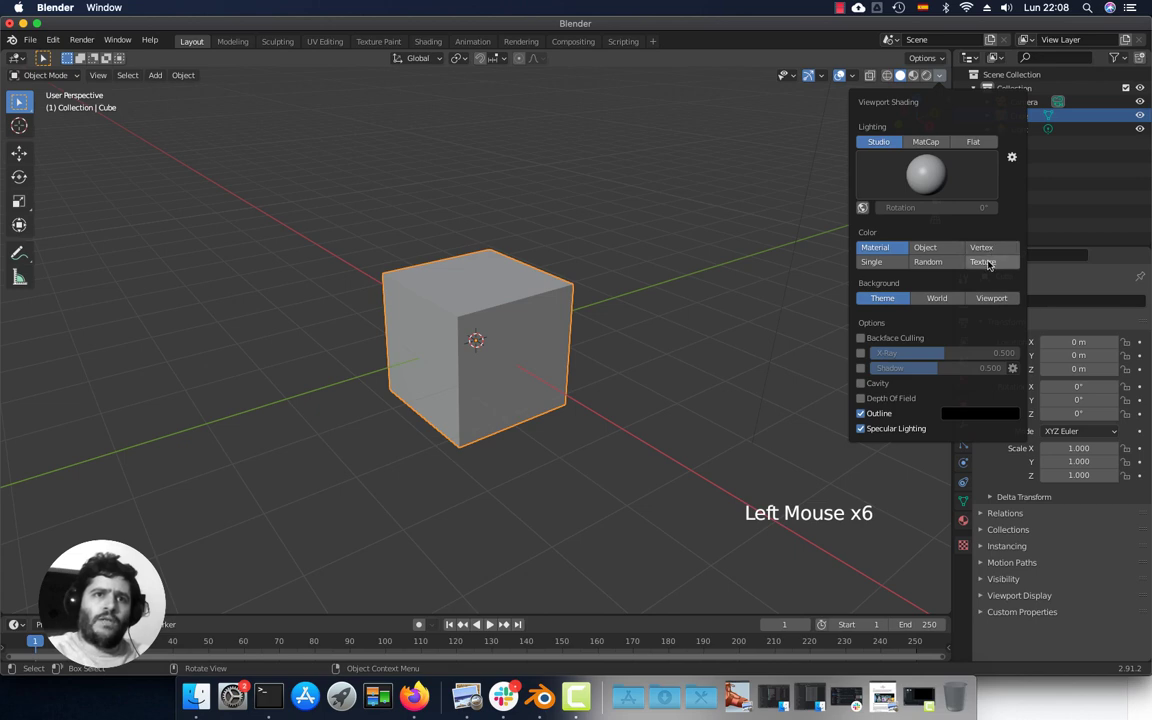
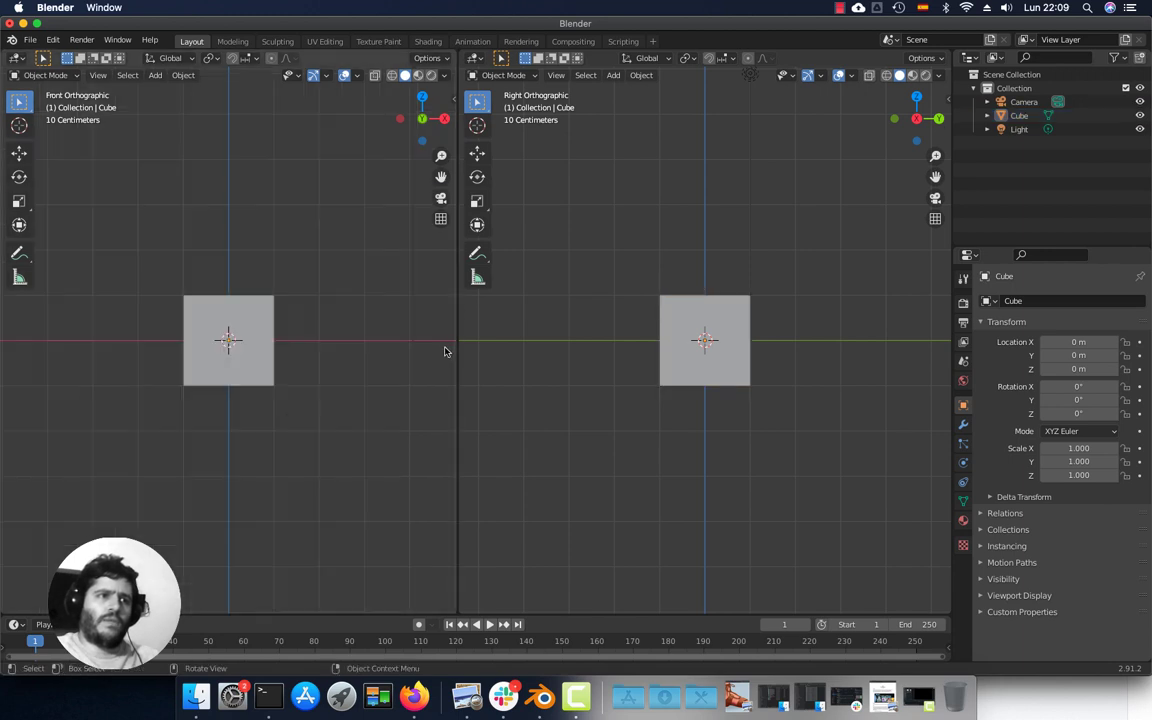
{"action": "left_click", "coordinate": [501, 602]}
{"action": "middle_click", "coordinate": [653, 414]}
{"action": "middle_click", "coordinate": [656, 419]}
{"action": "left_click", "coordinate": [554, 312]}
{"action": "key", "text": "g"}
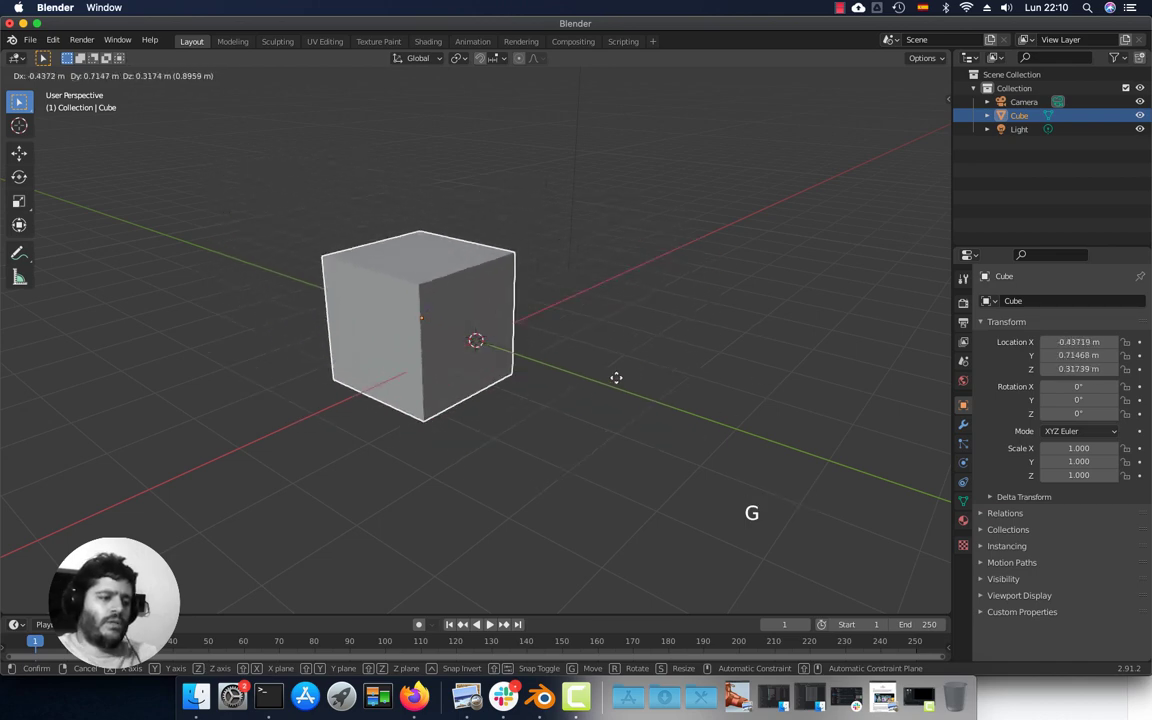
{"action": "key", "text": "r"}
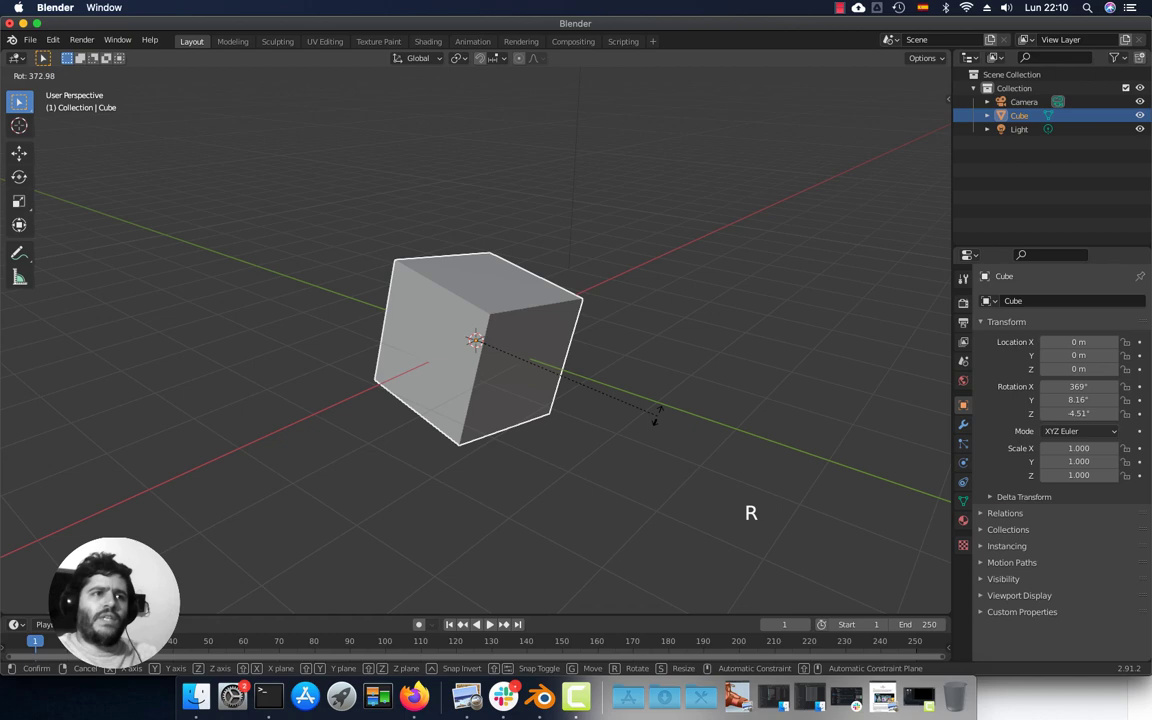
{"action": "scroll", "scroll_direction": "down", "scroll_amount": 3}
{"action": "middle_click", "coordinate": [538, 388]}
{"action": "middle_click", "coordinate": [503, 365]}
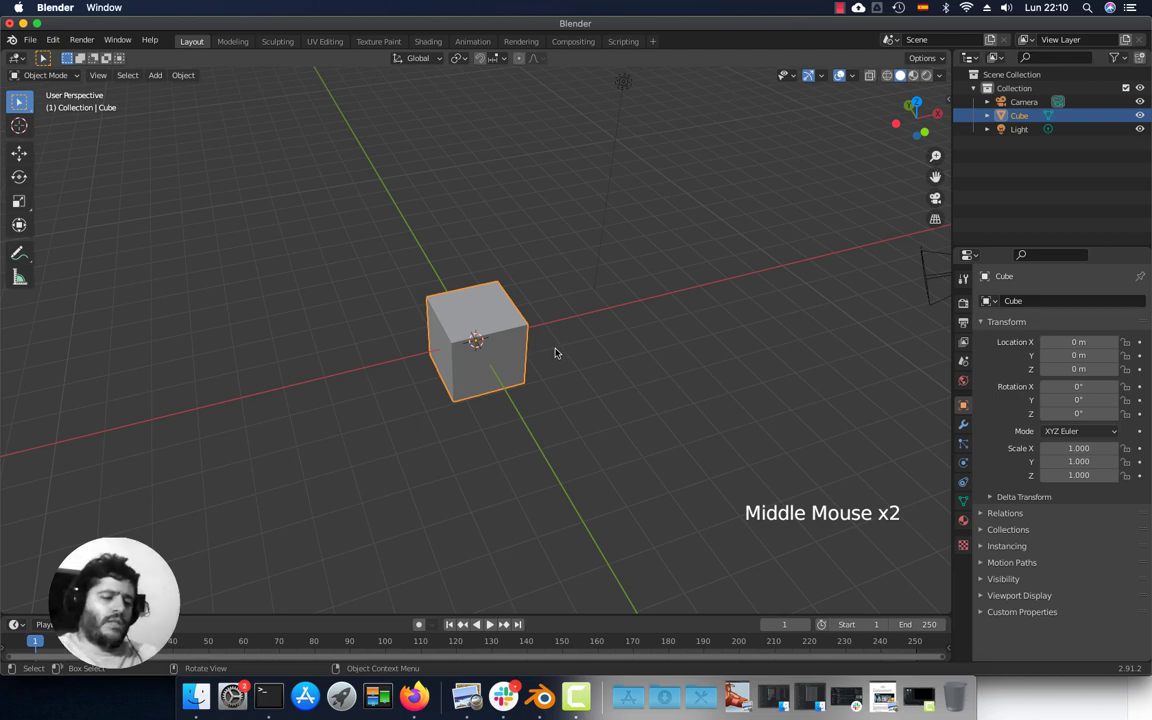
{"action": "key", "text": "g"}
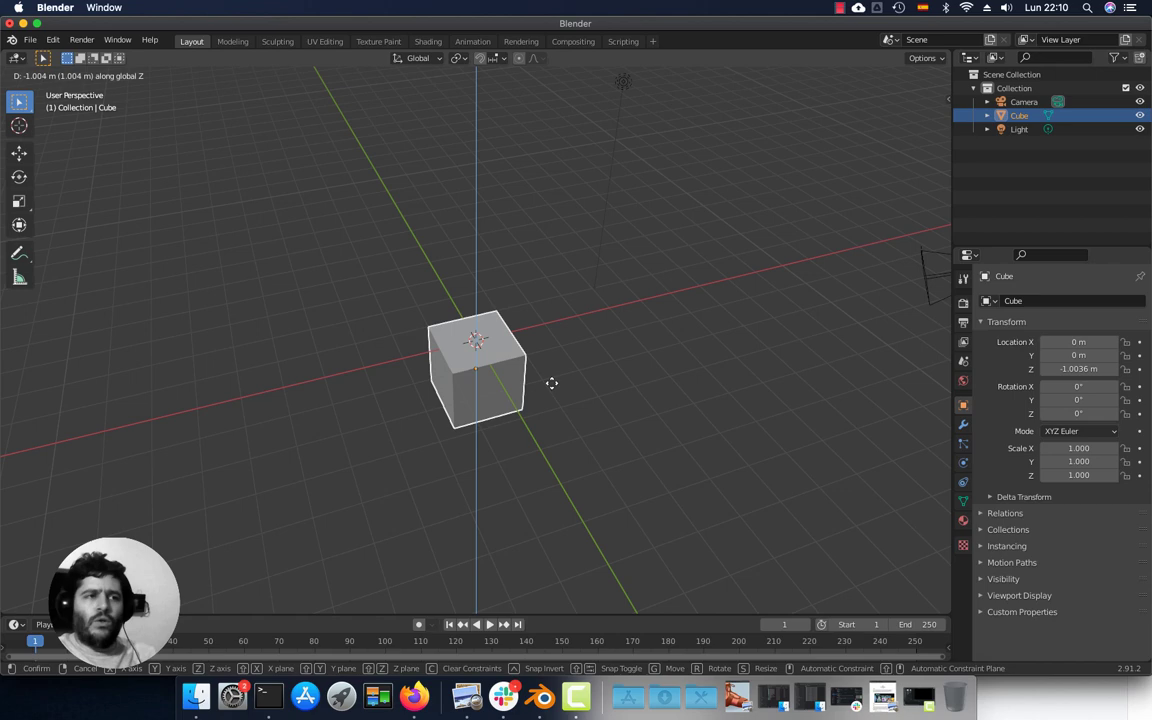
{"action": "key", "text": "alt+r"}
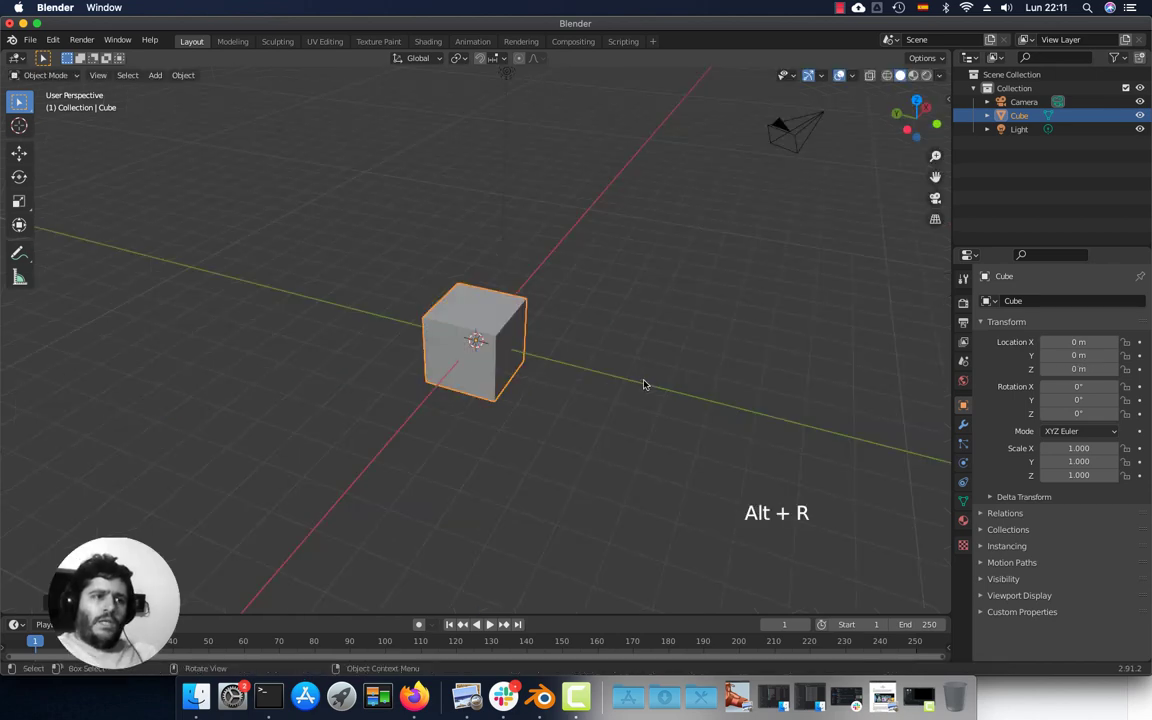
{"action": "key", "text": "r"}
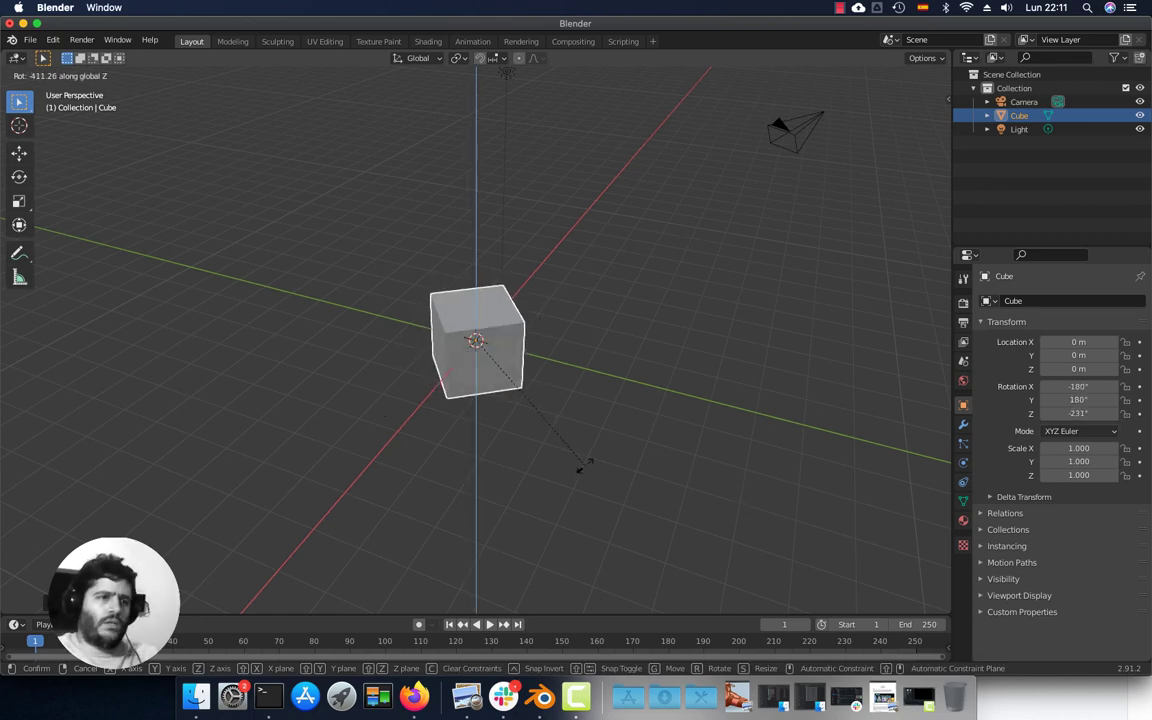
{"action": "key", "text": "s"}
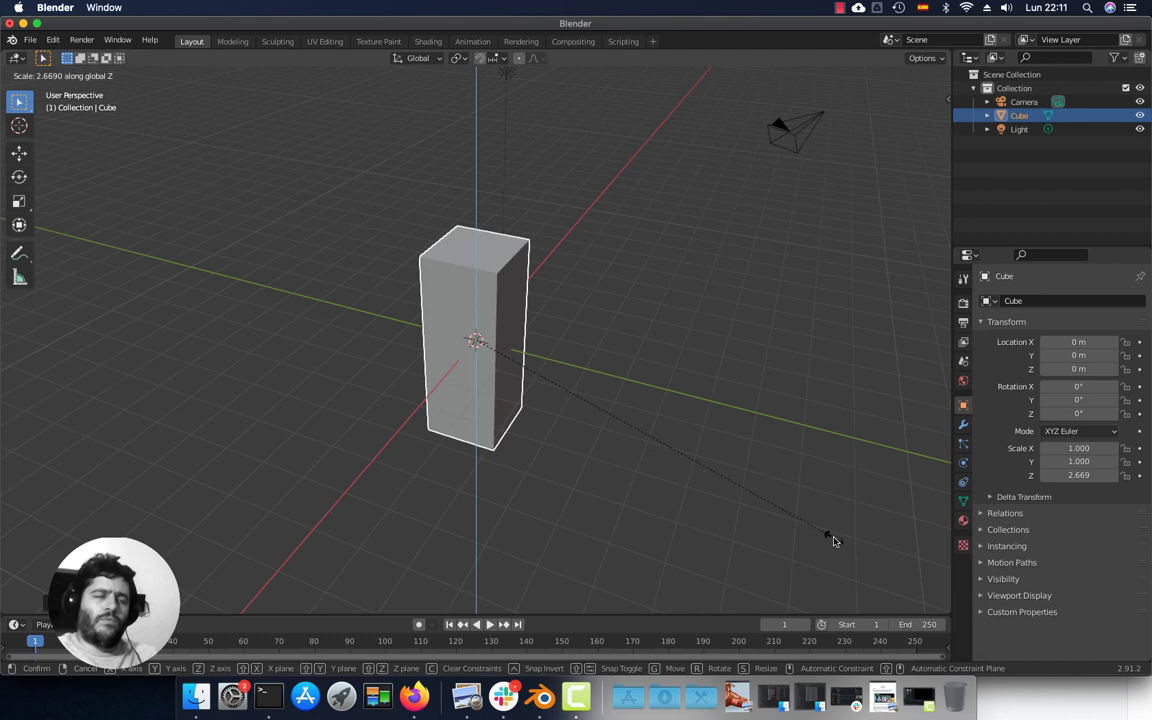
{"action": "key", "text": "super+z"}
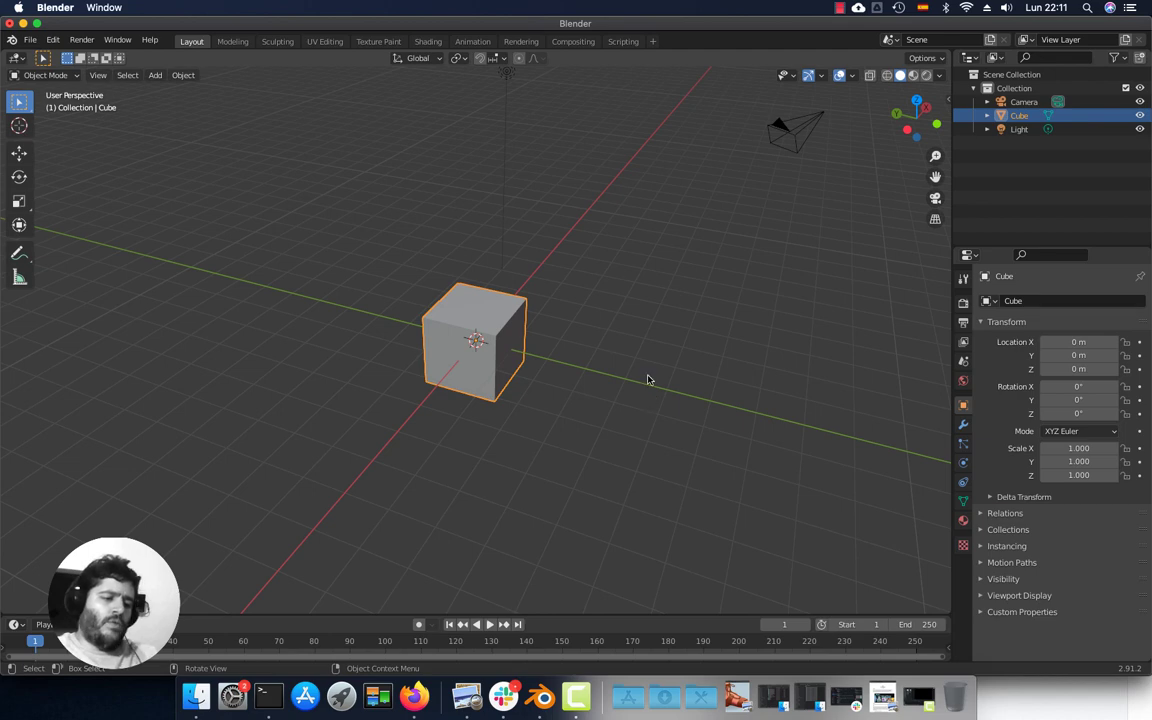
{"action": "key", "text": "r"}
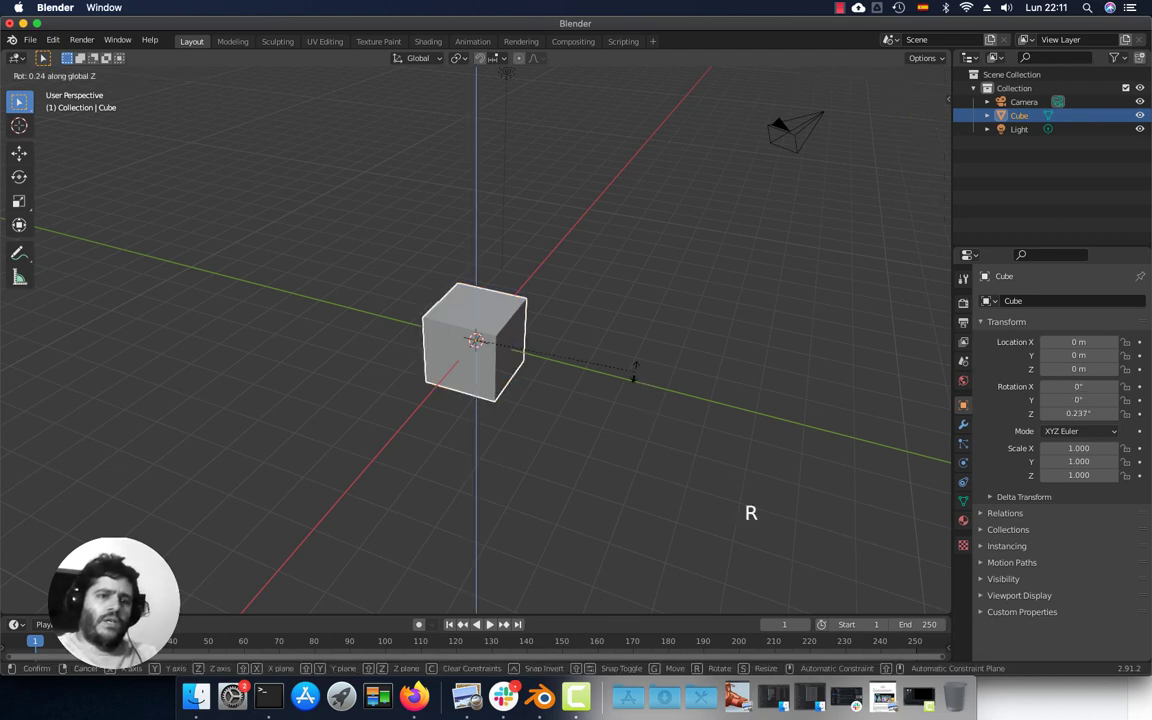
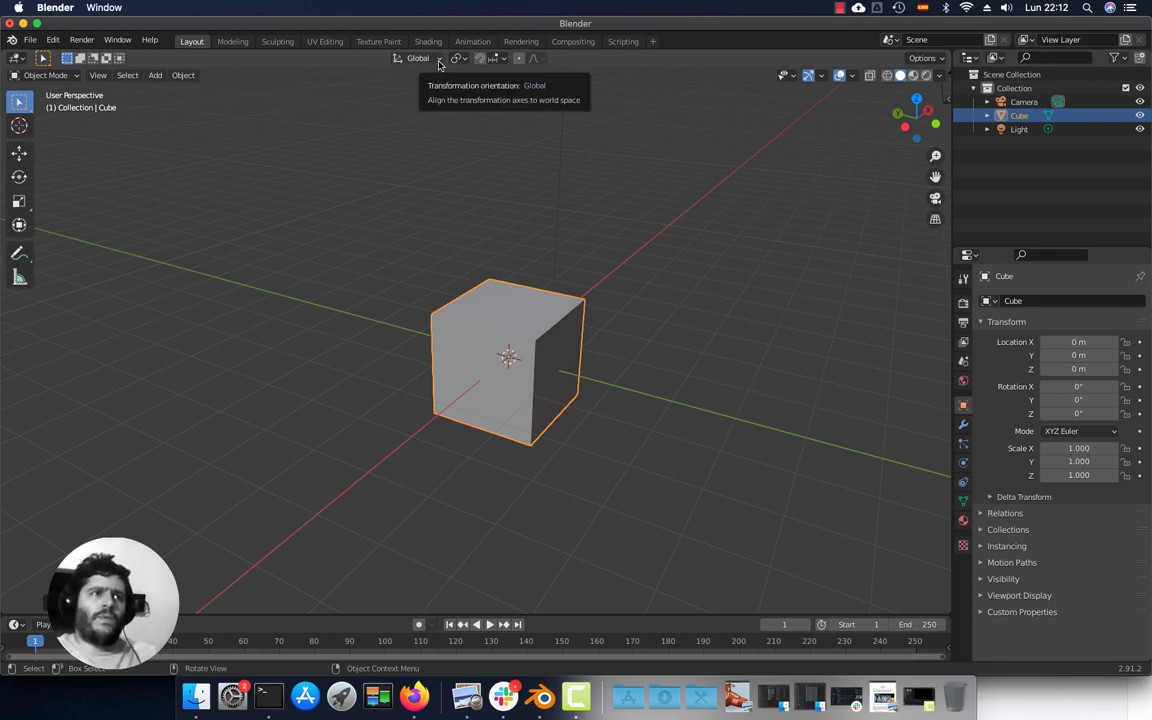
Step: Set the Transform Orientation to Local
{"action": "left_click", "coordinate": [440, 60]}
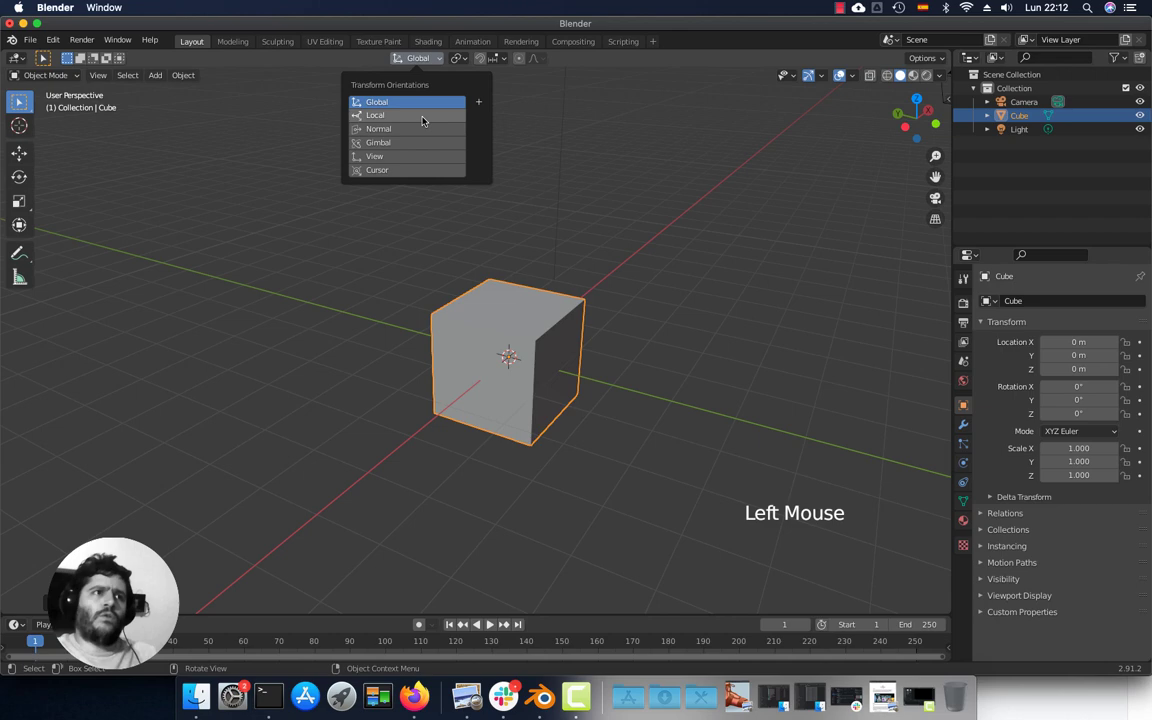
{"action": "middle_click", "coordinate": [649, 470]}
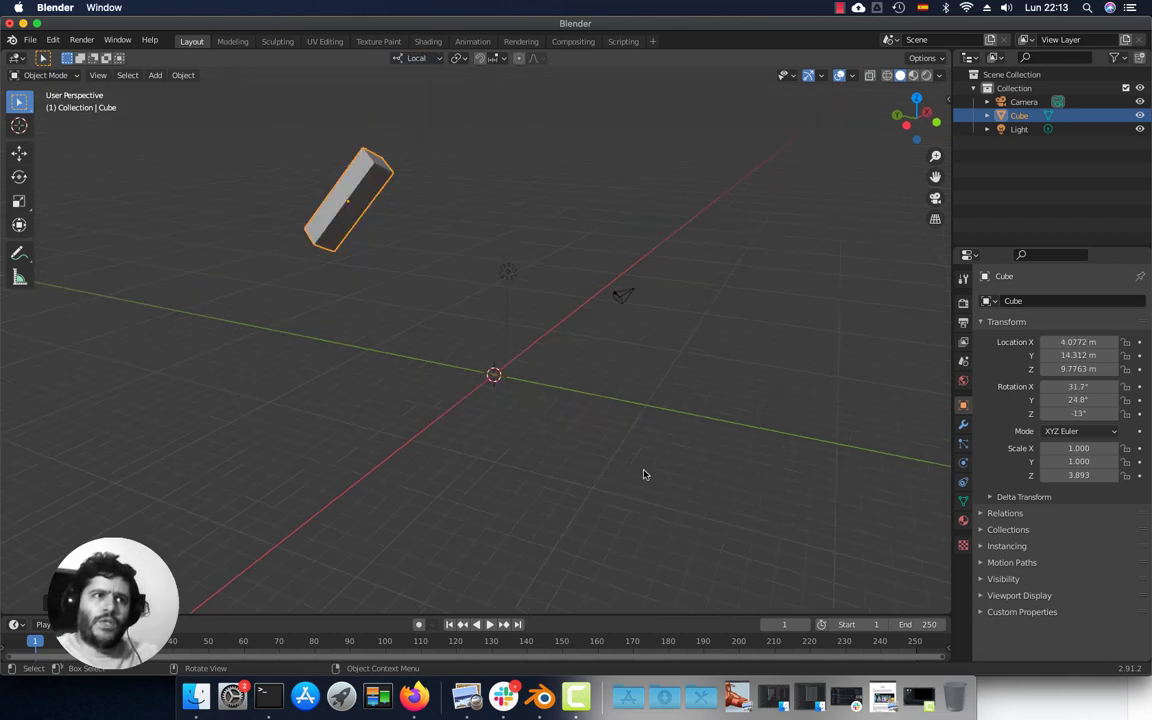
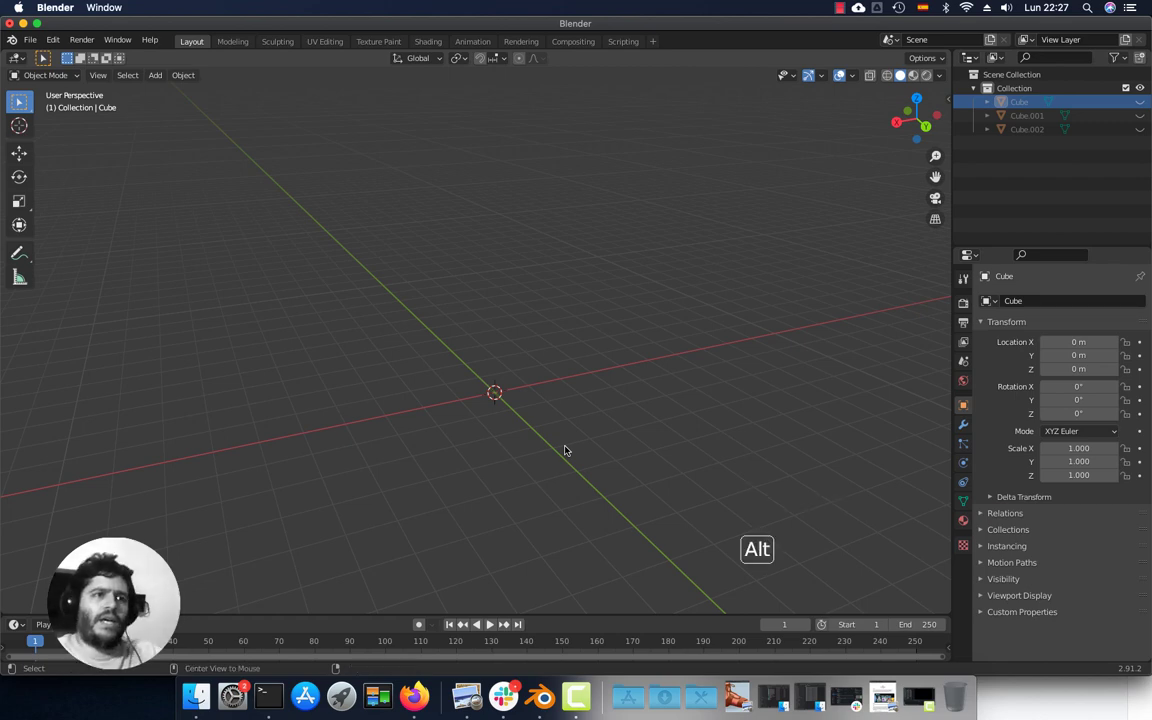
Step: Unhide all models (Alt+H), enter Edit Mode and hide the selected T-shape faces
{"action": "key", "text": "alt+h"}
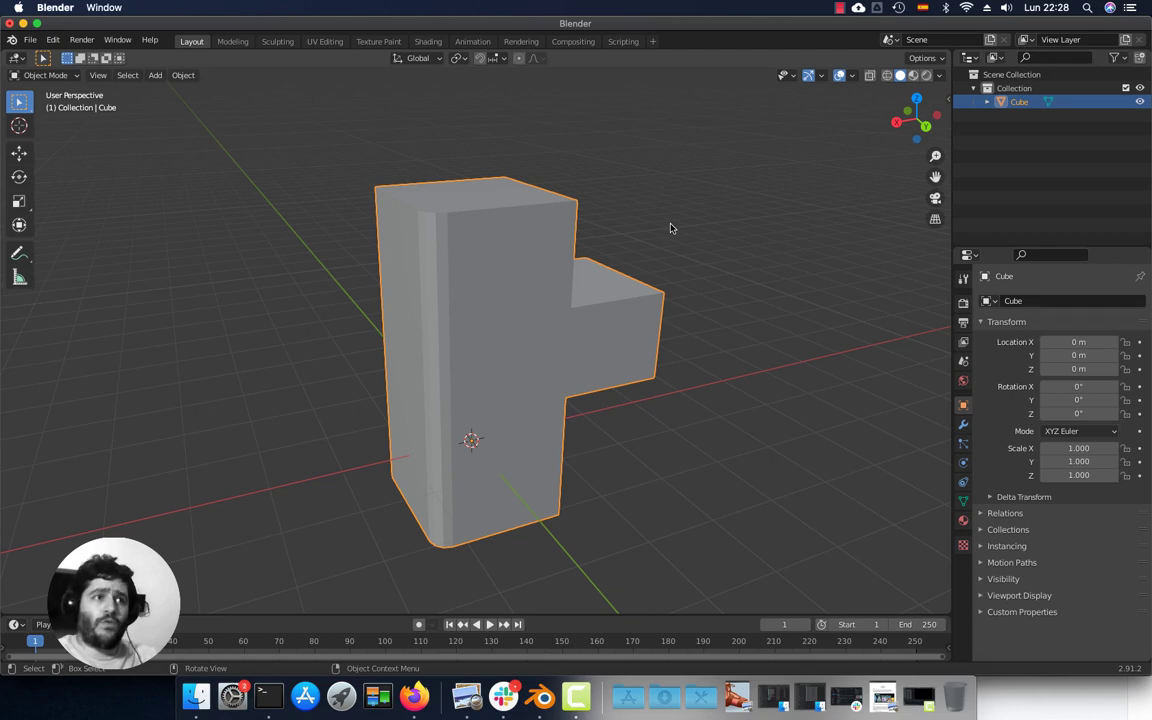
{"action": "left_click", "coordinate": [76, 78]}
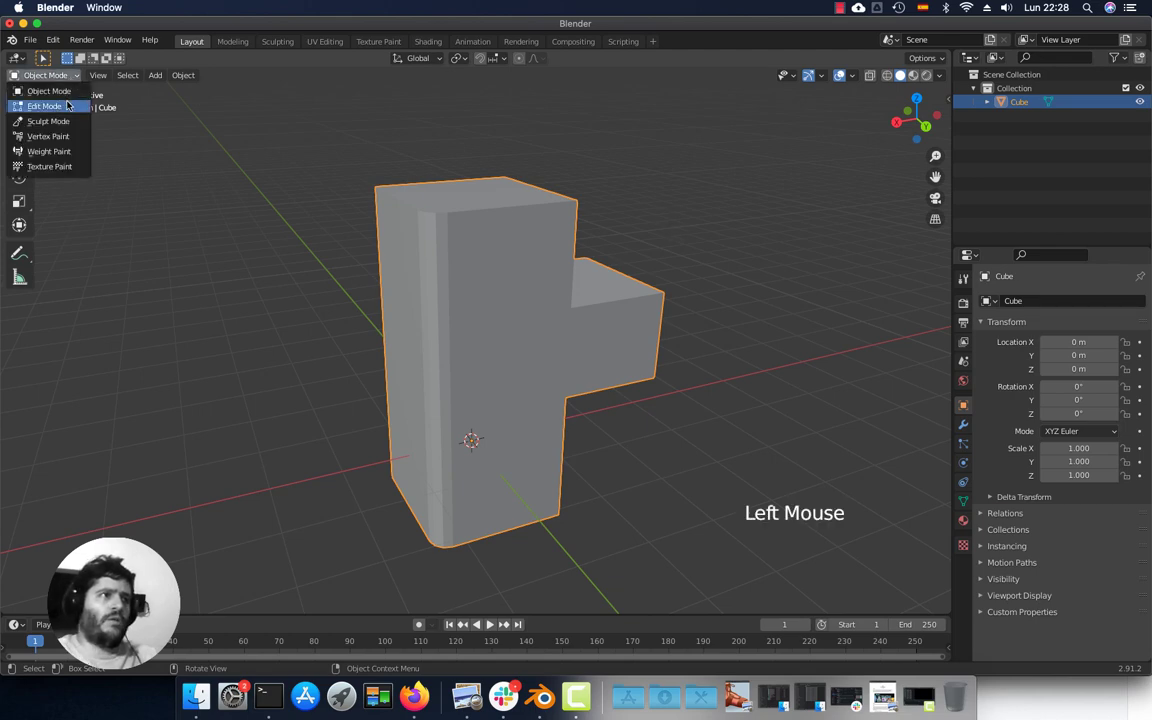
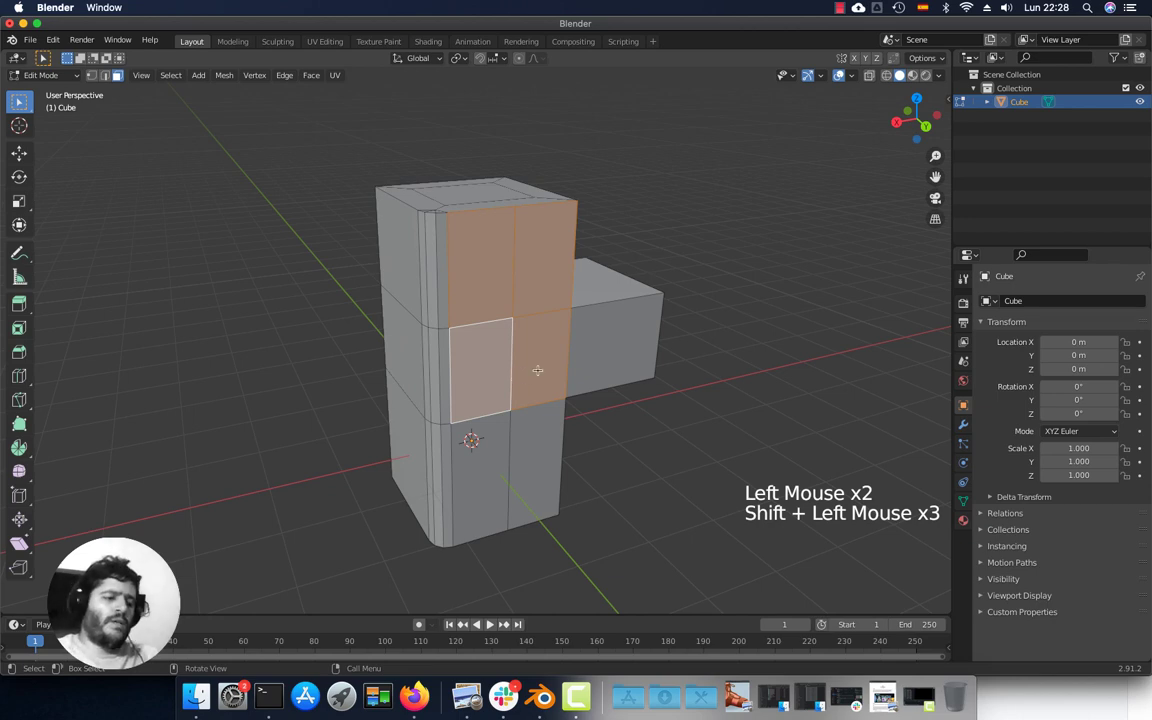
{"action": "key", "text": "h"}
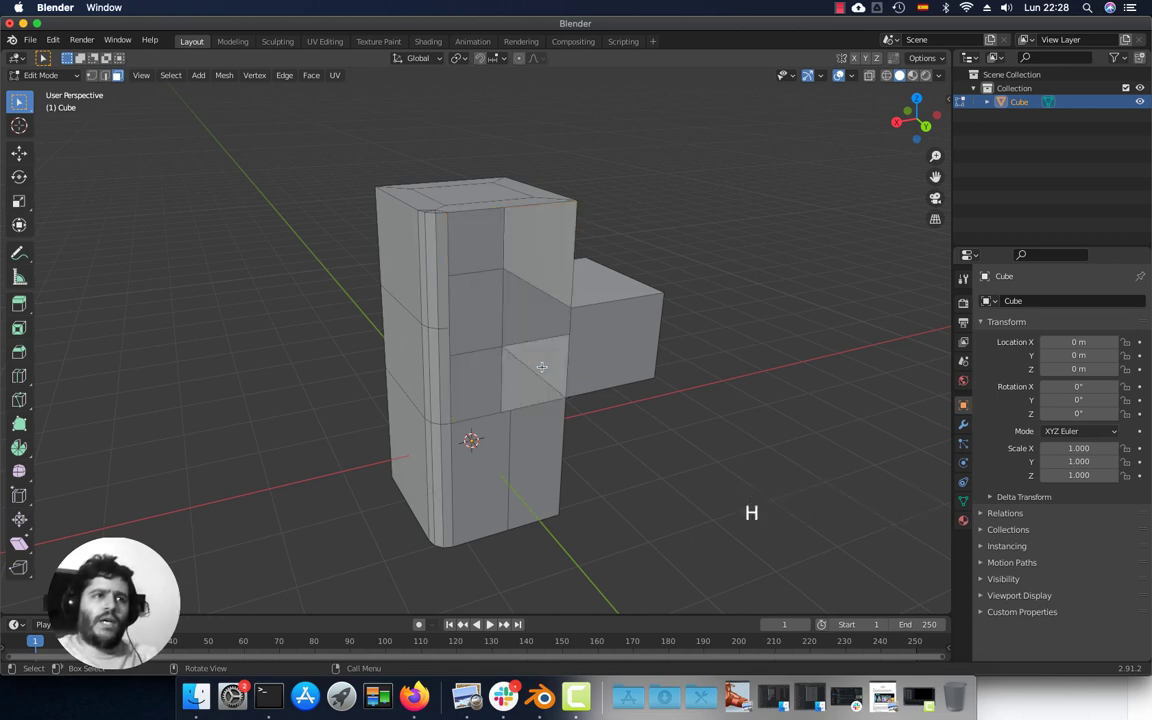
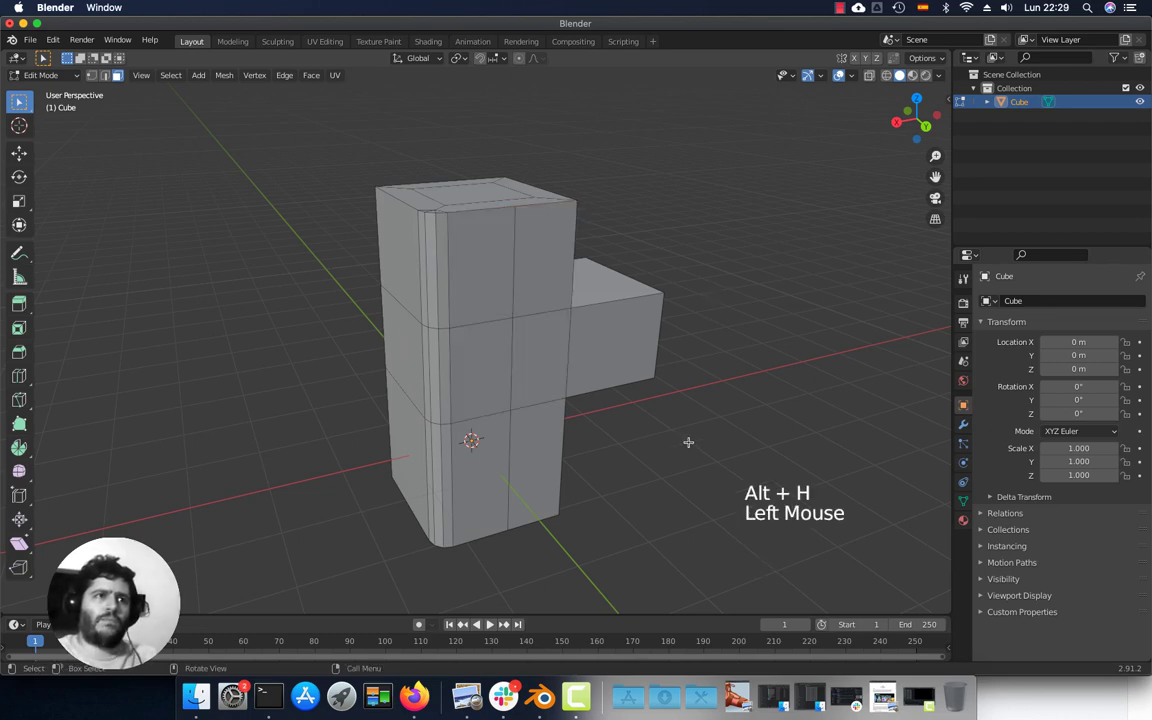
Step: Isolate the middle T-shaped model in Local View (Numpad /), then exit back to all three
{"action": "scroll", "scroll_direction": "down", "scroll_amount": 3}
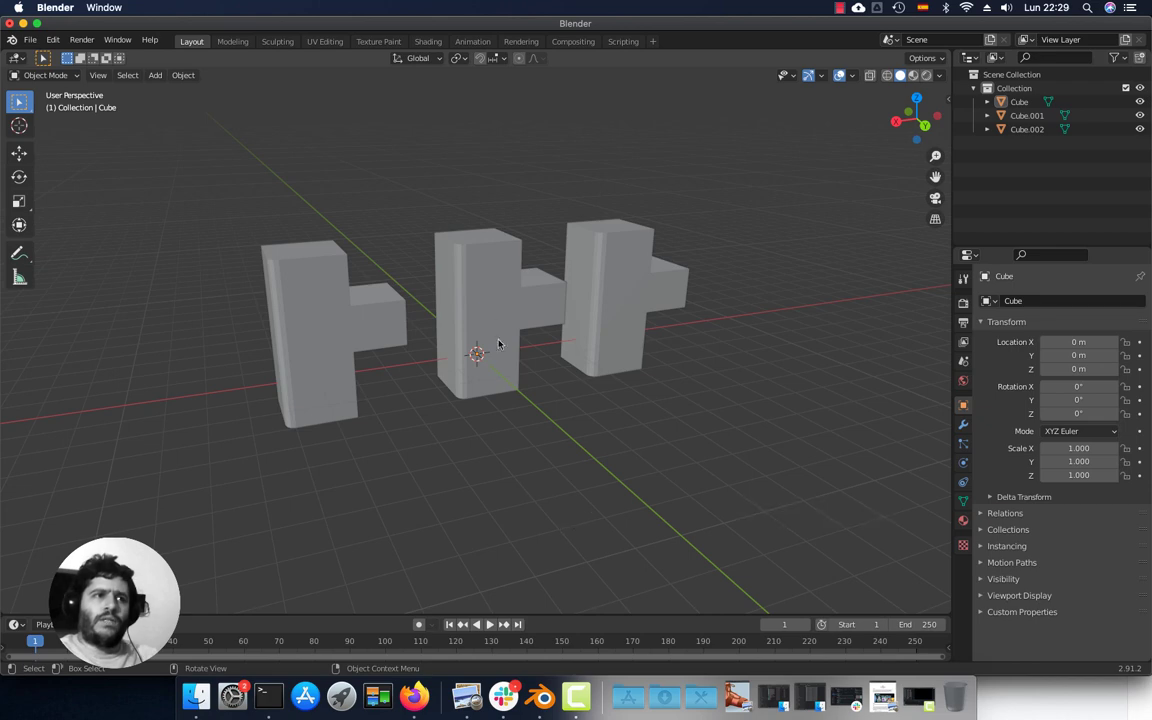
{"action": "left_click", "coordinate": [503, 302]}
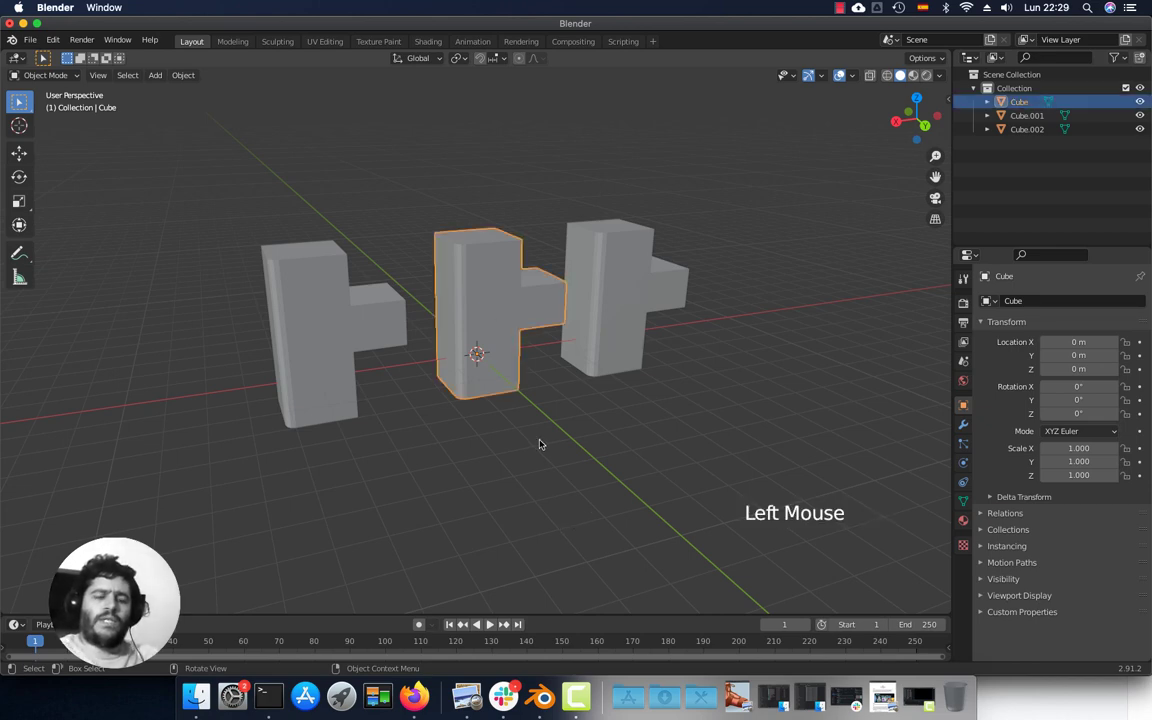
{"action": "key", "text": "KP_Divide"}
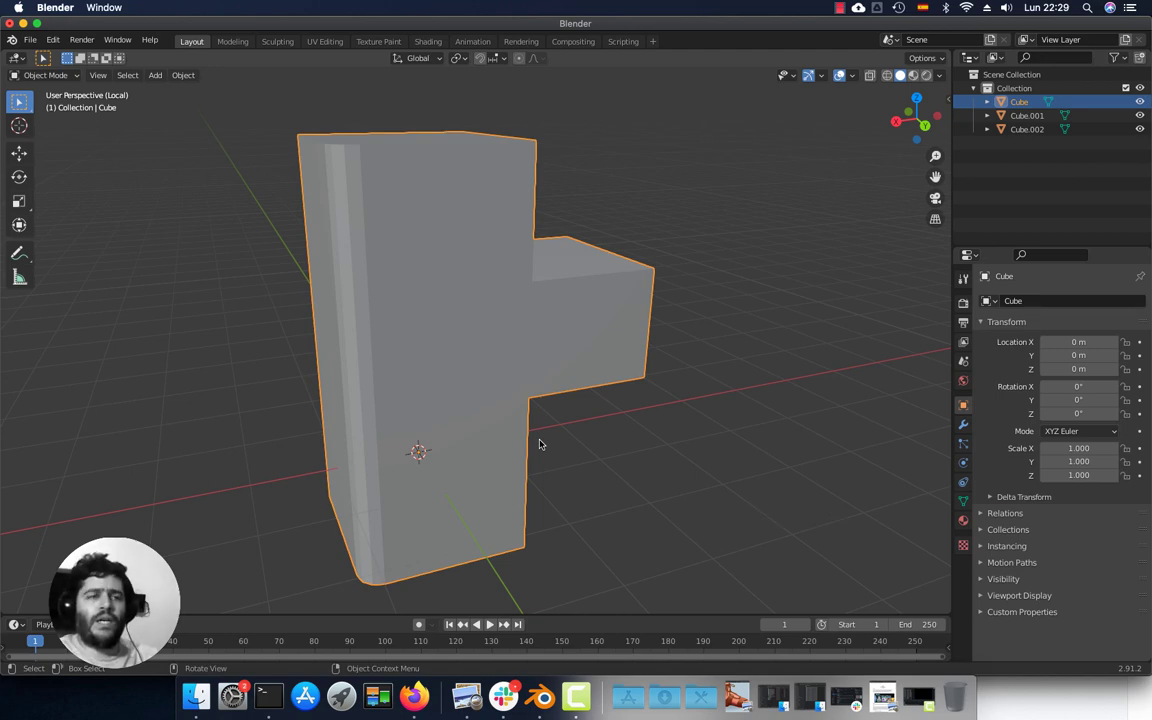
{"action": "key", "text": "KP_Divide"}
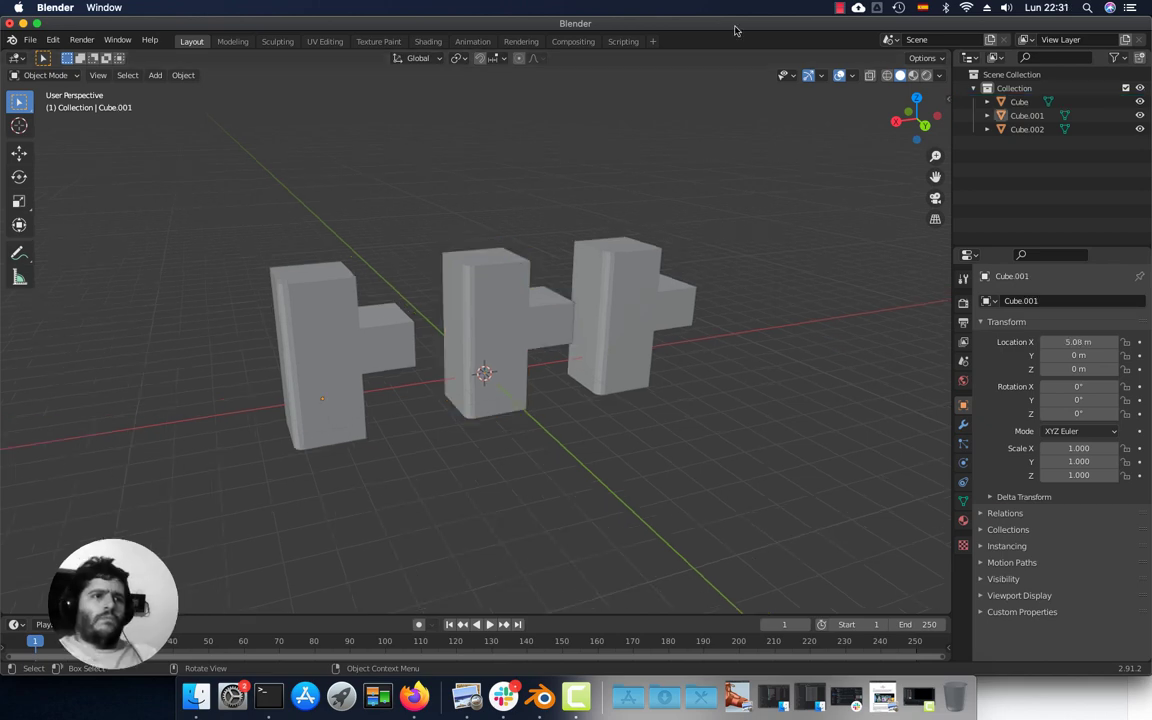
Step: Select the models singly, with Shift-click and by box select (B), then deselect all
{"action": "left_click", "coordinate": [642, 260]}
{"action": "left_click", "coordinate": [497, 288]}
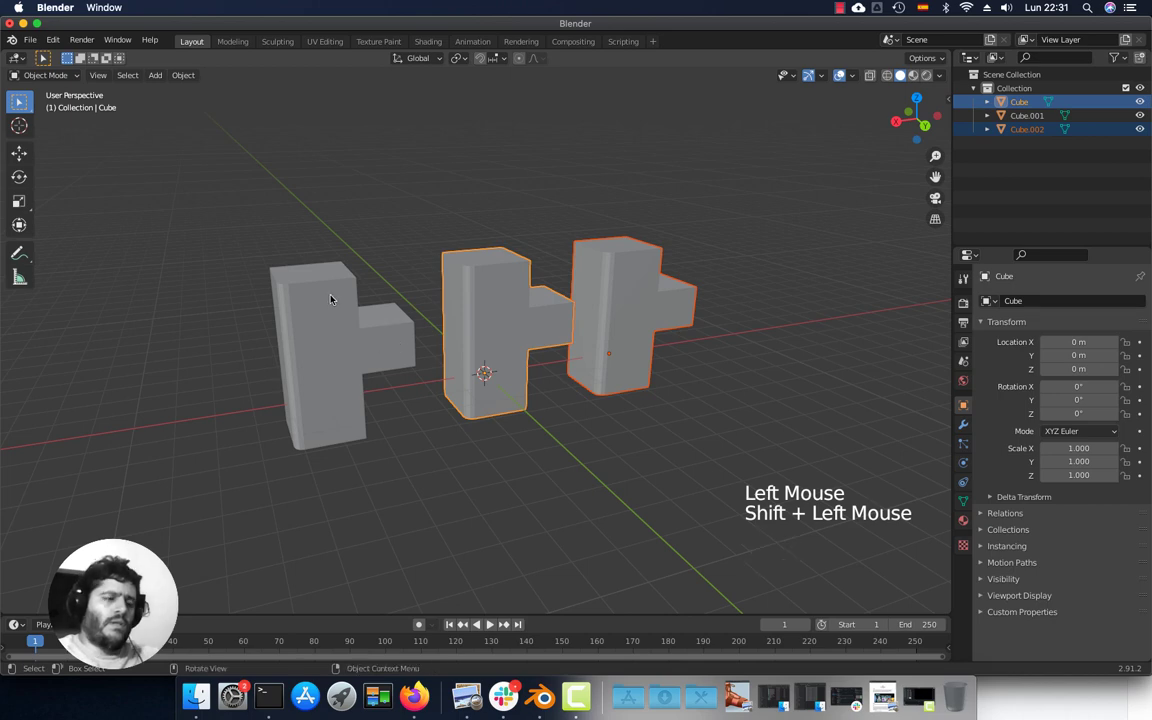
{"action": "key", "text": "b"}
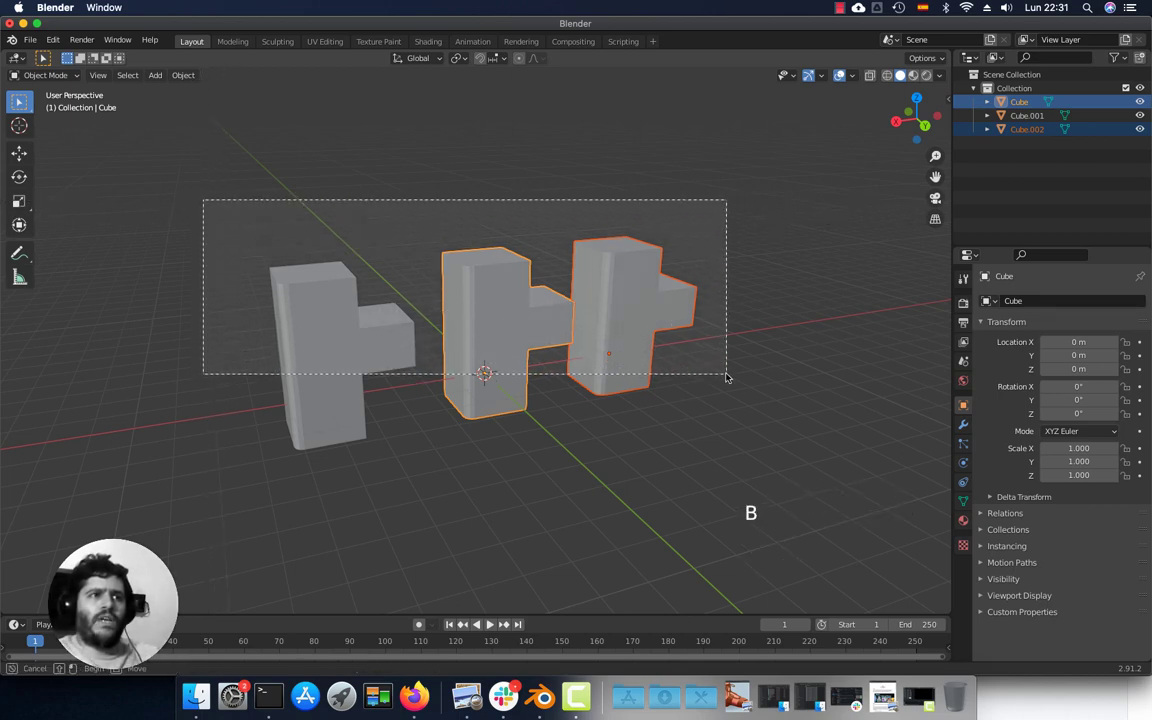
{"action": "key", "text": "b"}
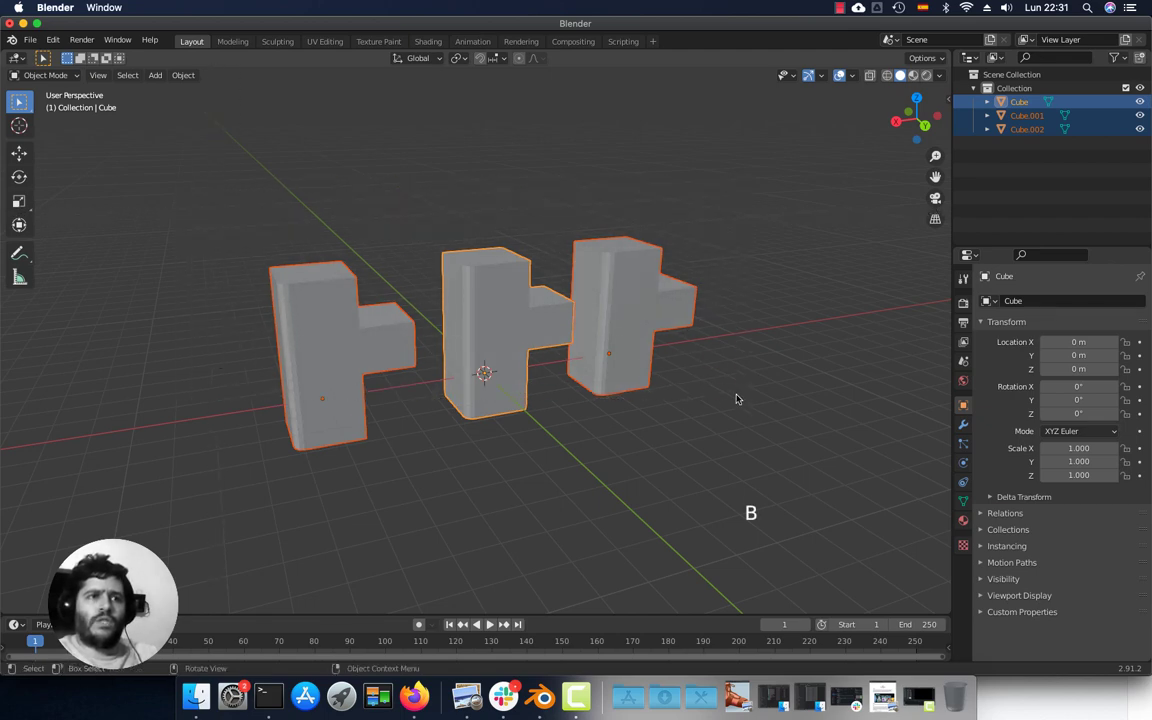
{"action": "key", "text": "b"}
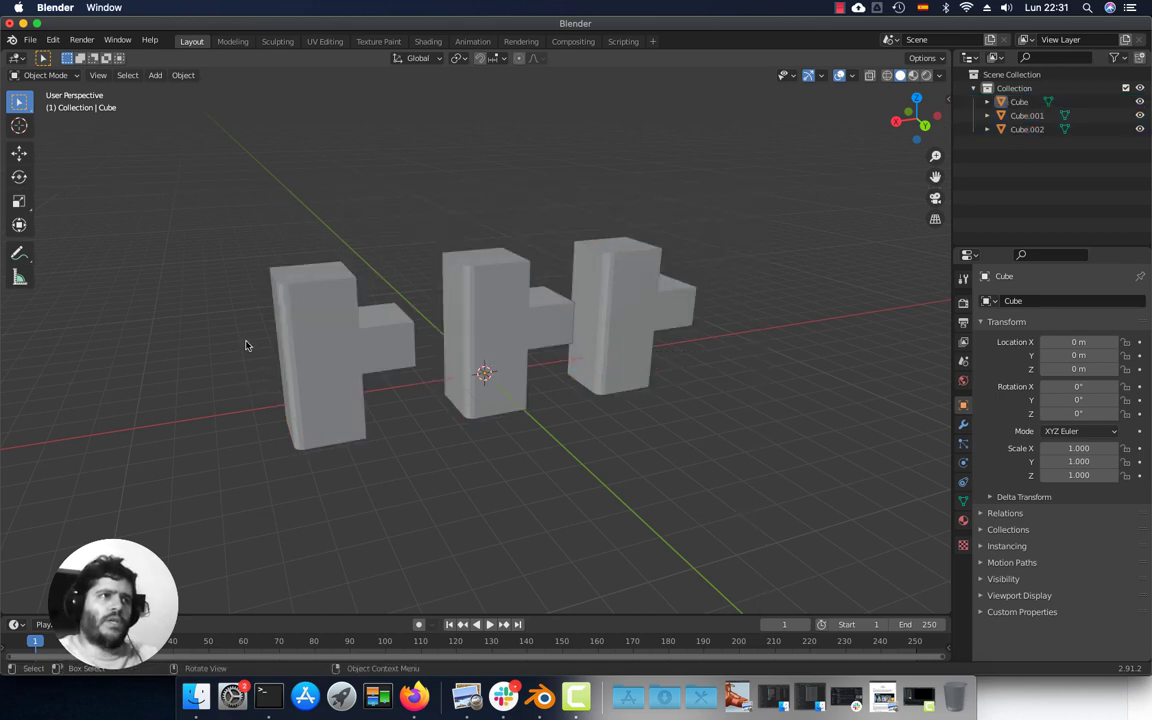
Step: Select the middle model, invert to the two outer ones (Ctrl+I), select all (A), then deselect
{"action": "left_click", "coordinate": [496, 306]}
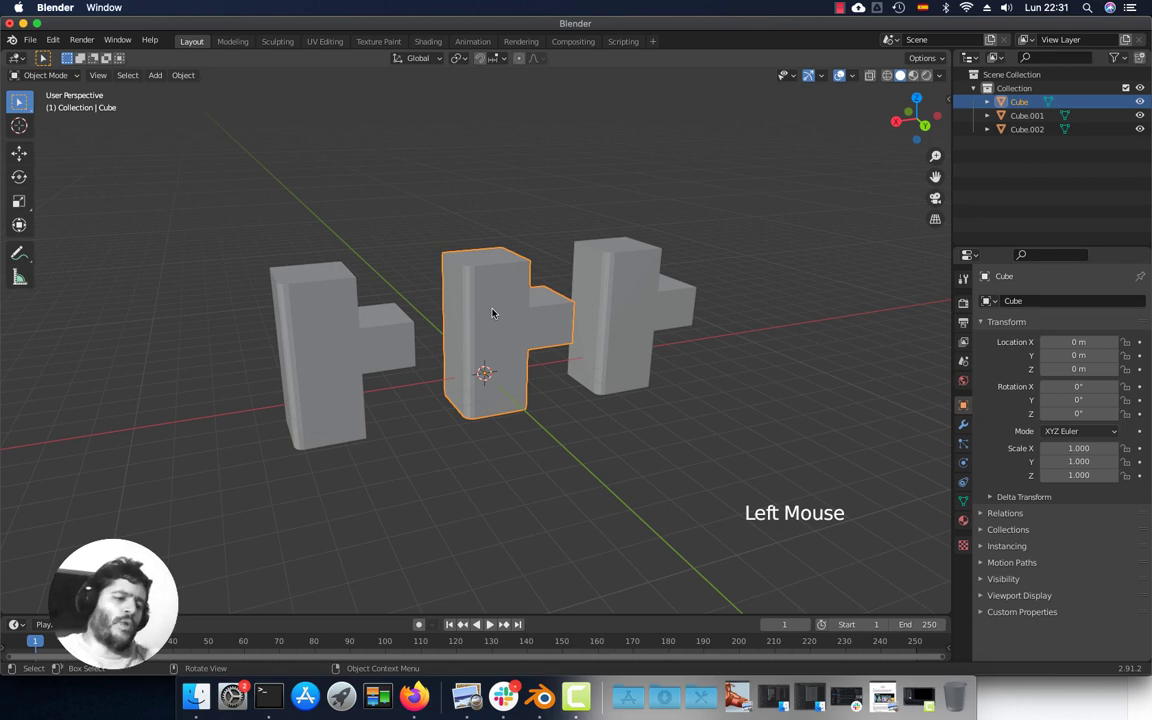
{"action": "key", "text": "ctrl+i"}
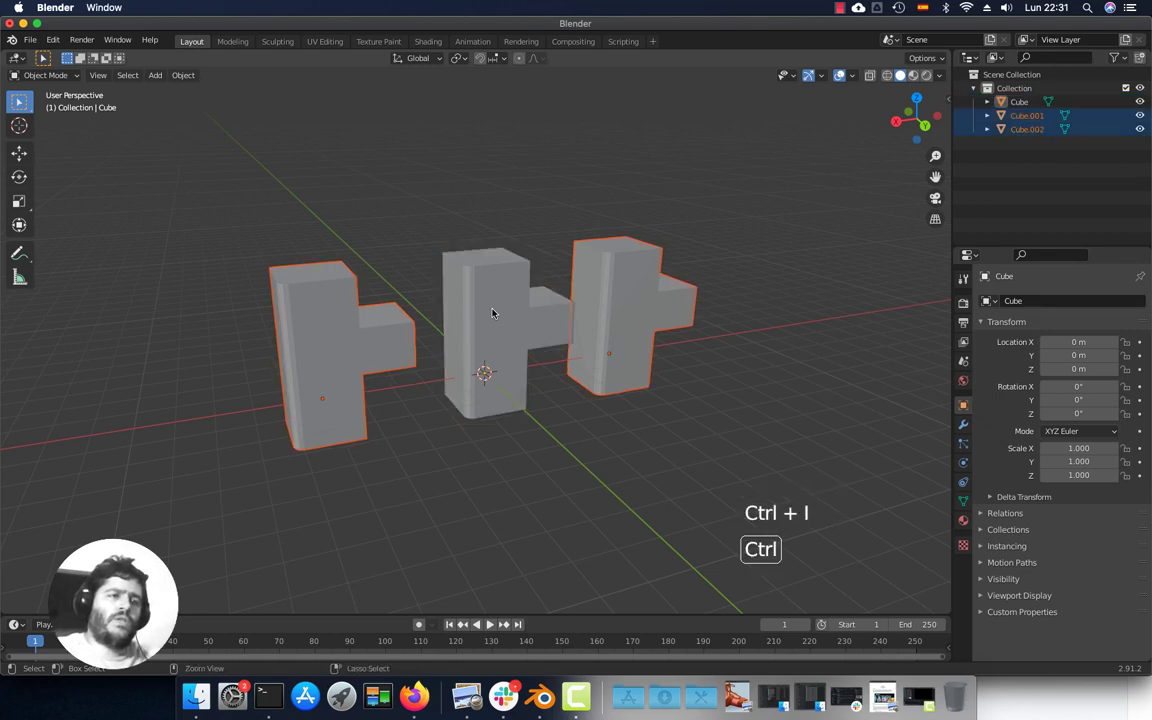
{"action": "key", "text": "a"}
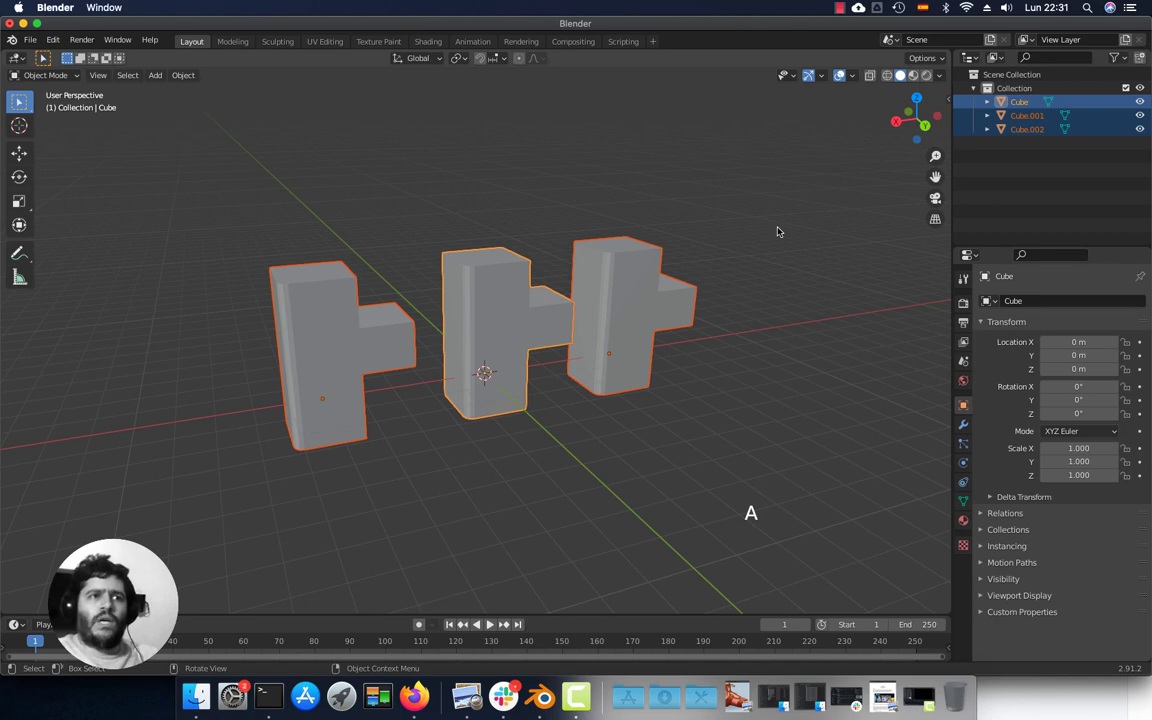
{"action": "left_click", "coordinate": [783, 228]}
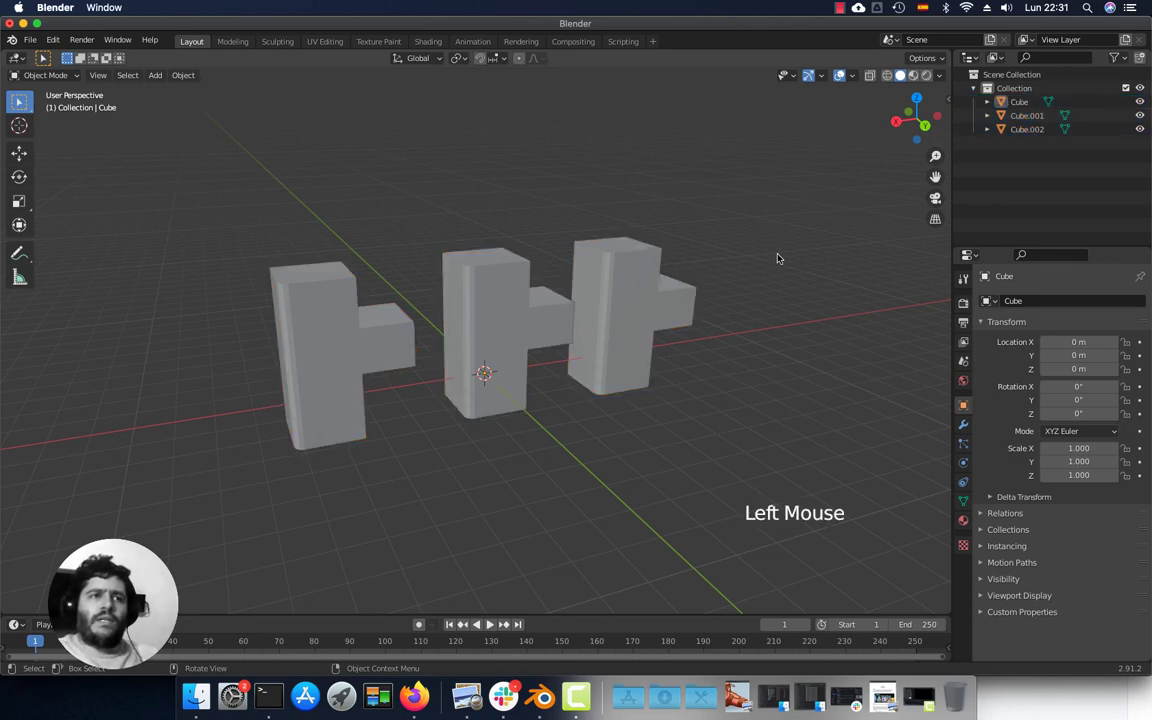